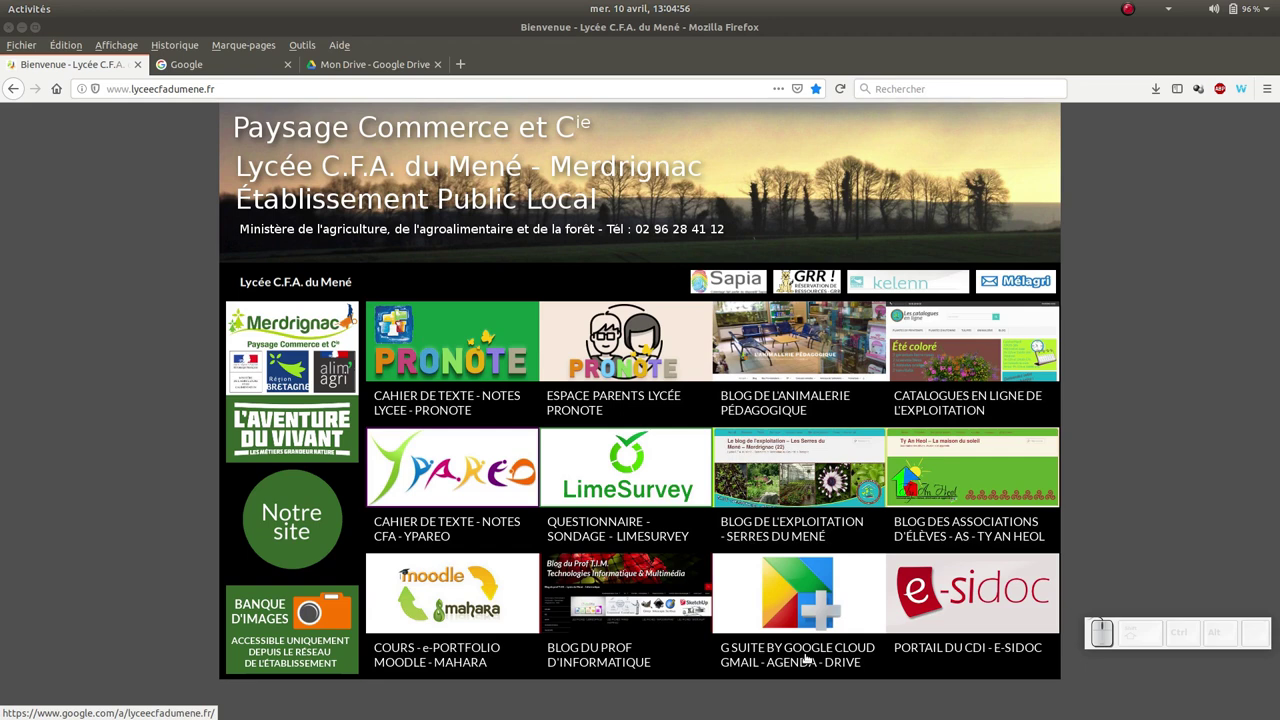
Reach Google Drive from the school site's G Suite tile via the Google apps page.
left_click(655, 367)
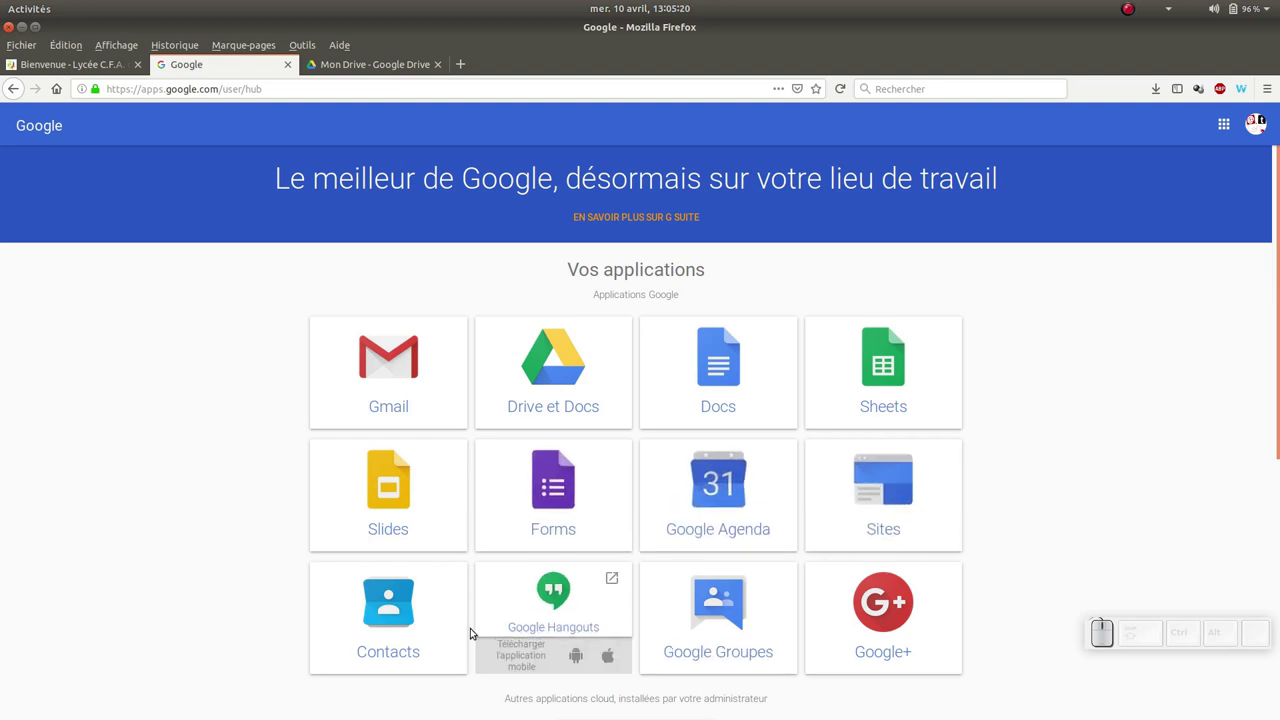
scroll("down", 3)
scroll("up", 3)
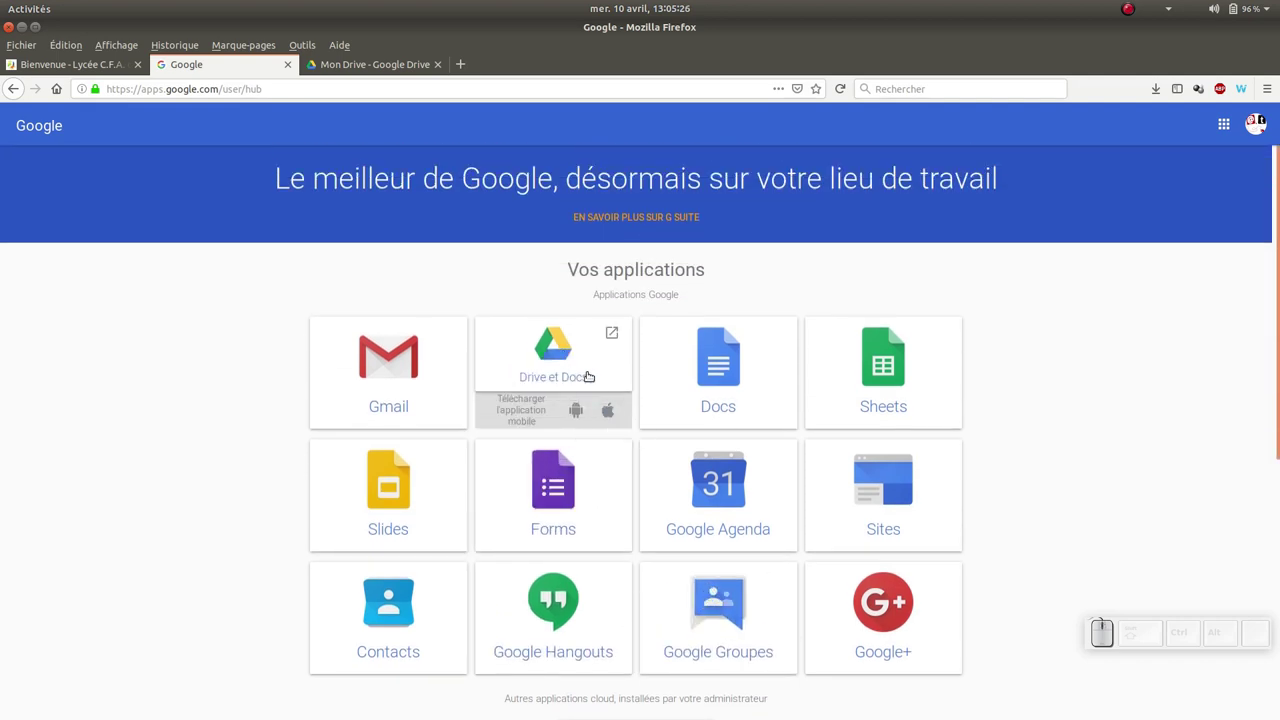
left_click(390, 69)
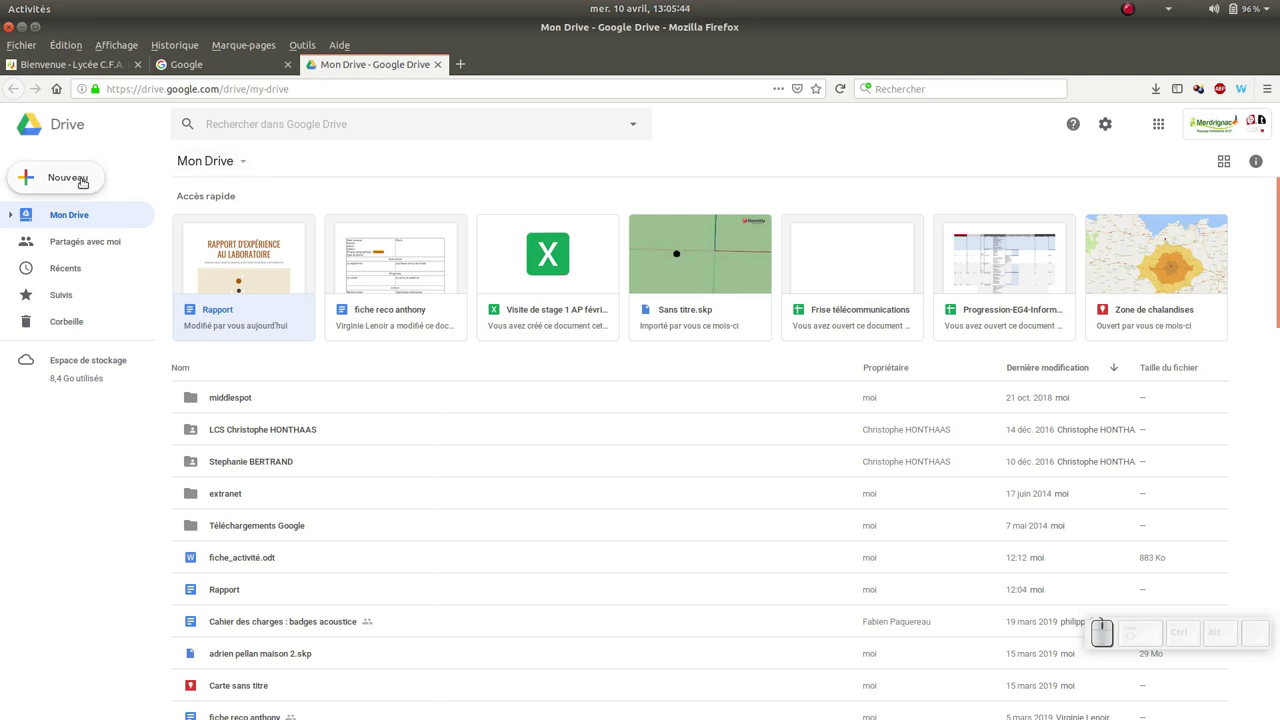
Upload fiche_activite.odt to My Drive and bring up its Ouvrir avec options.
left_click(86, 180)
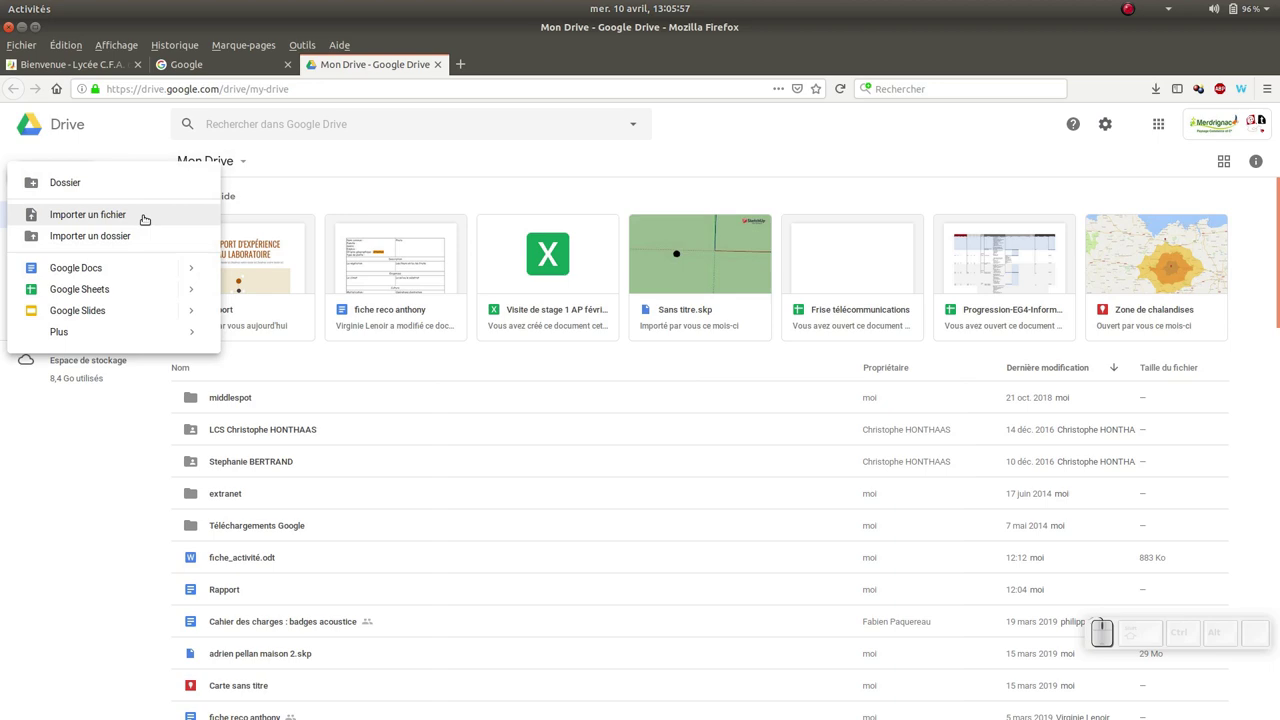
left_click(34, 262)
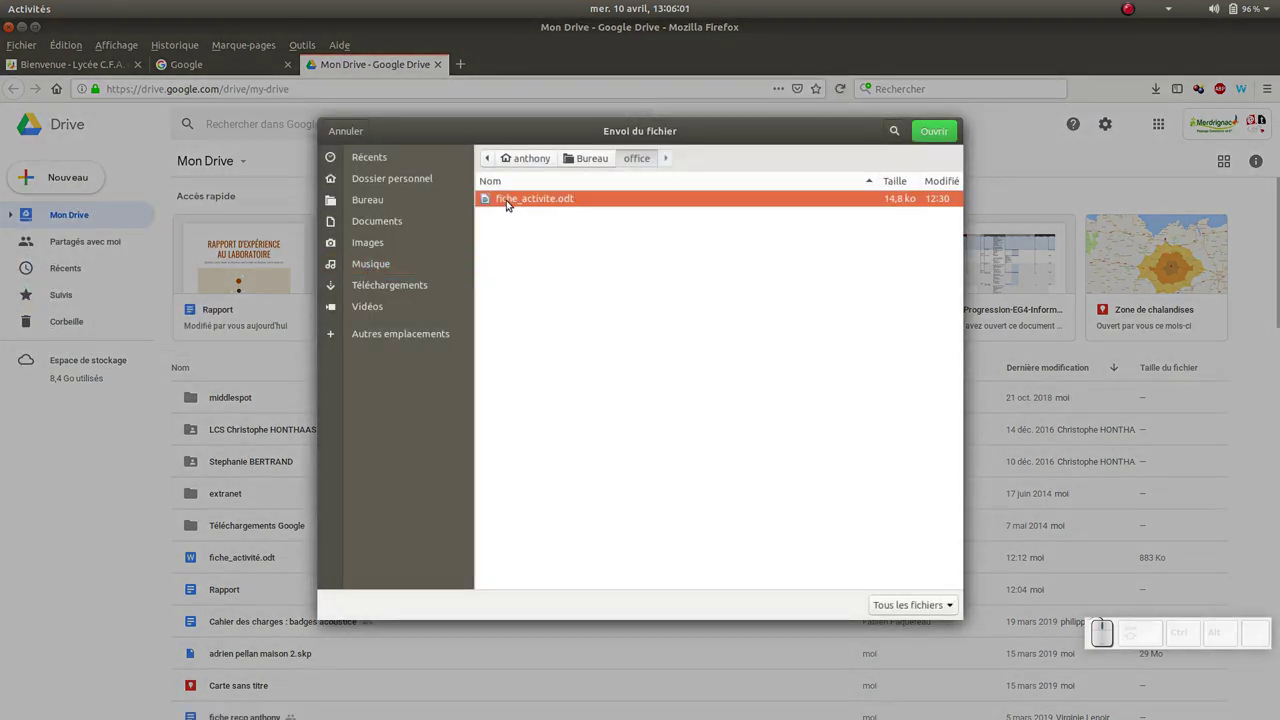
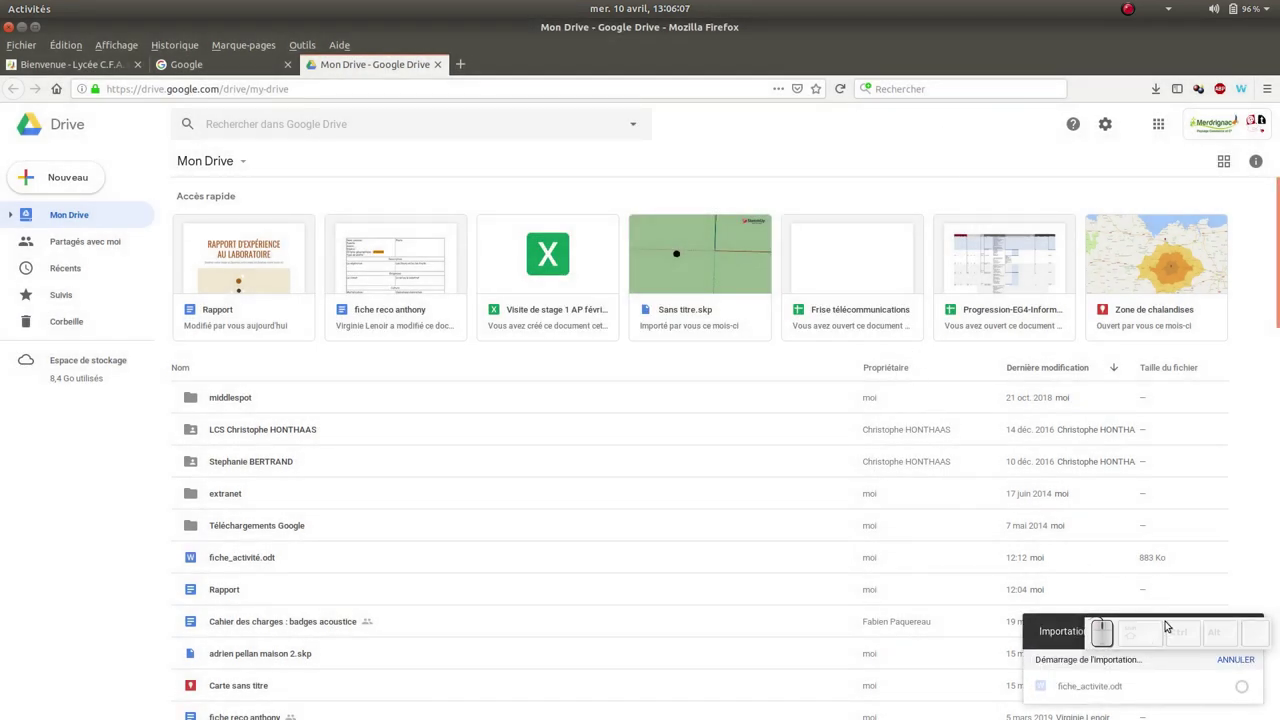
left_click(1171, 626)
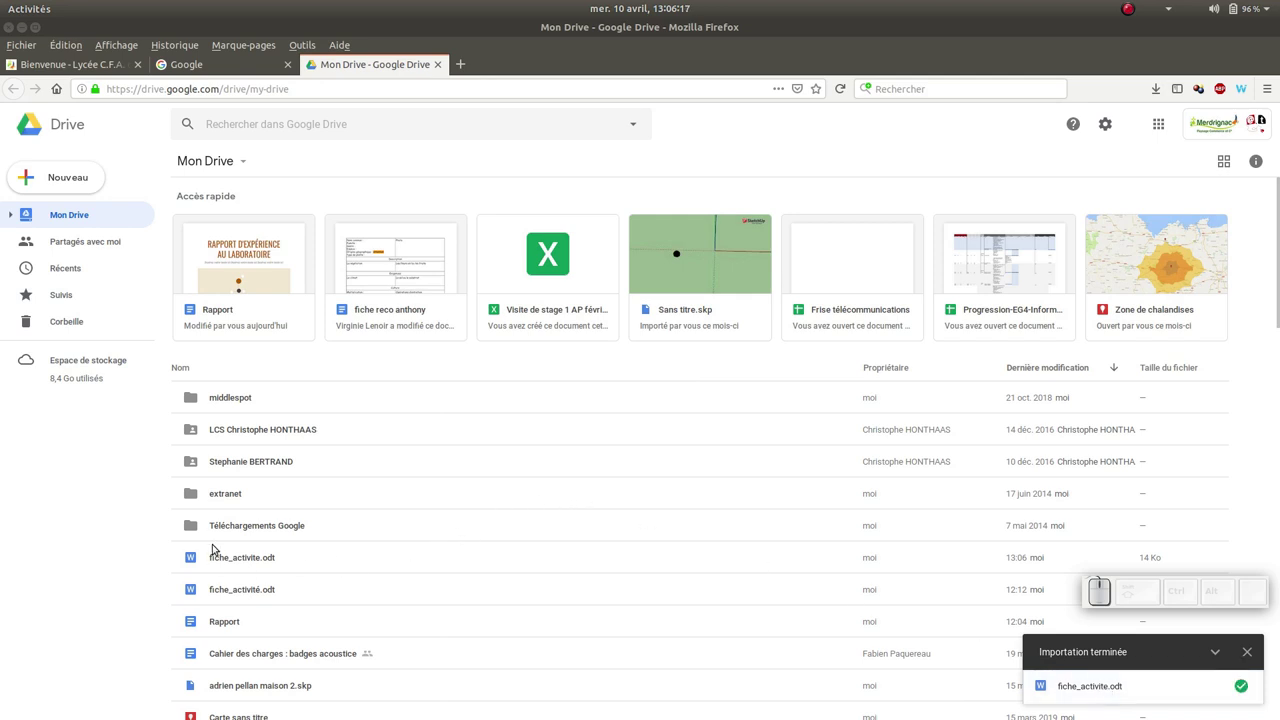
left_click(258, 567)
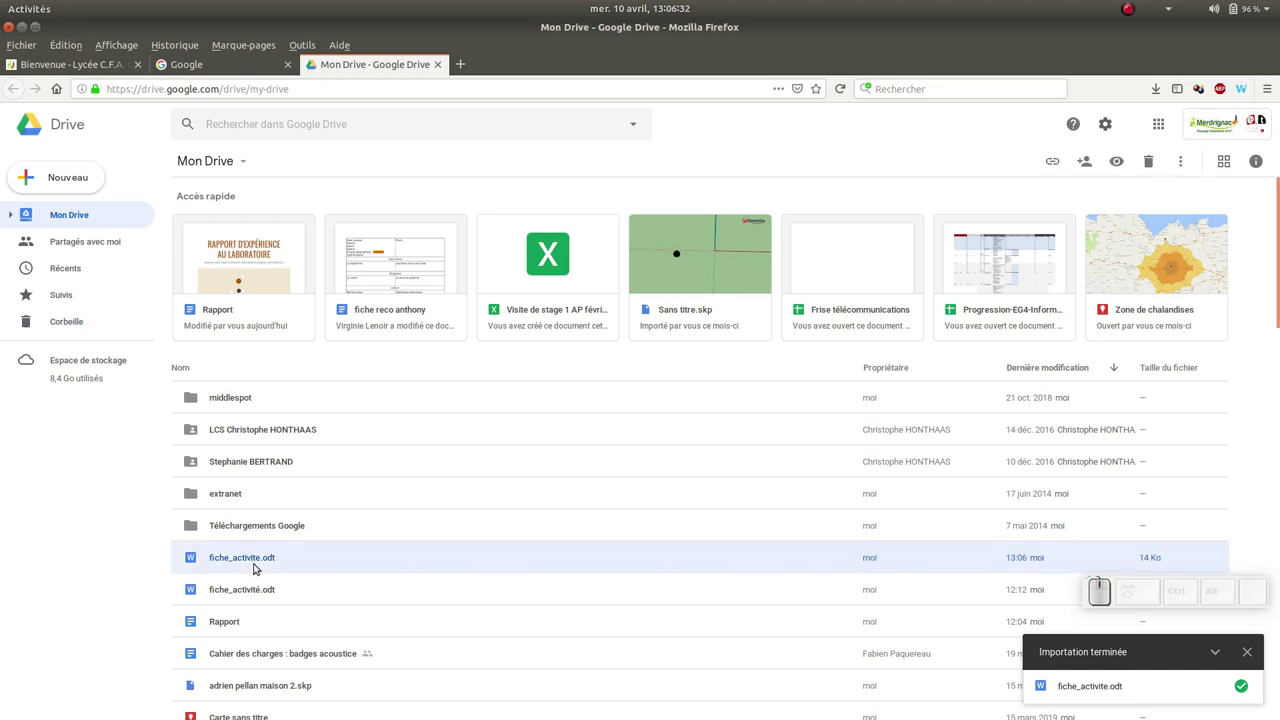
right_click(265, 562)
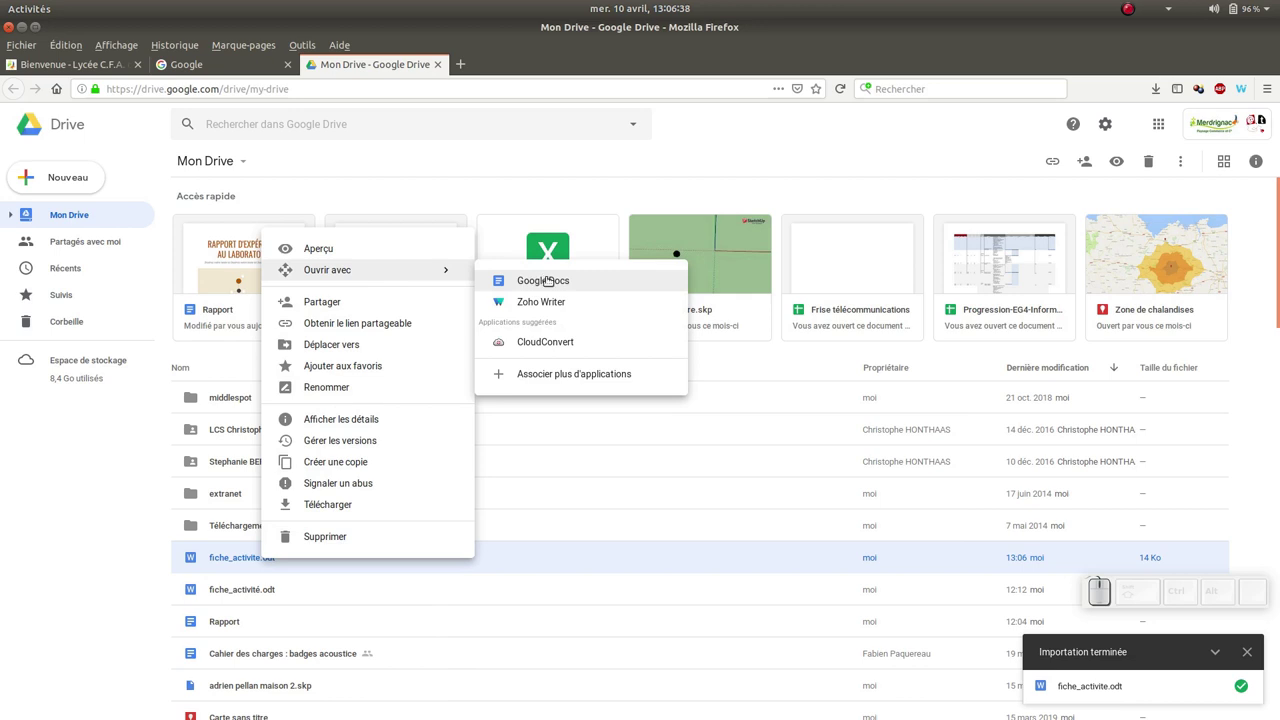
Open fiche_activite.odt in Google Docs and start Fichier > Créer une copie.
left_click(289, 382)
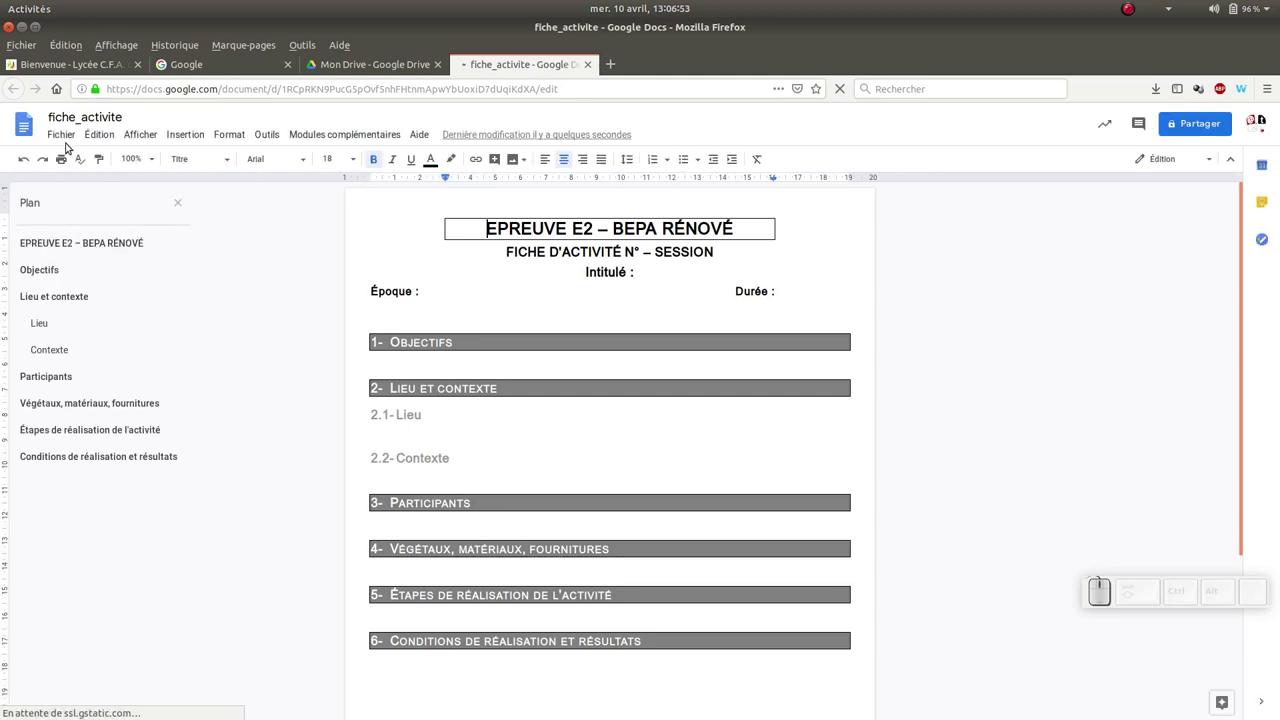
left_click(69, 127)
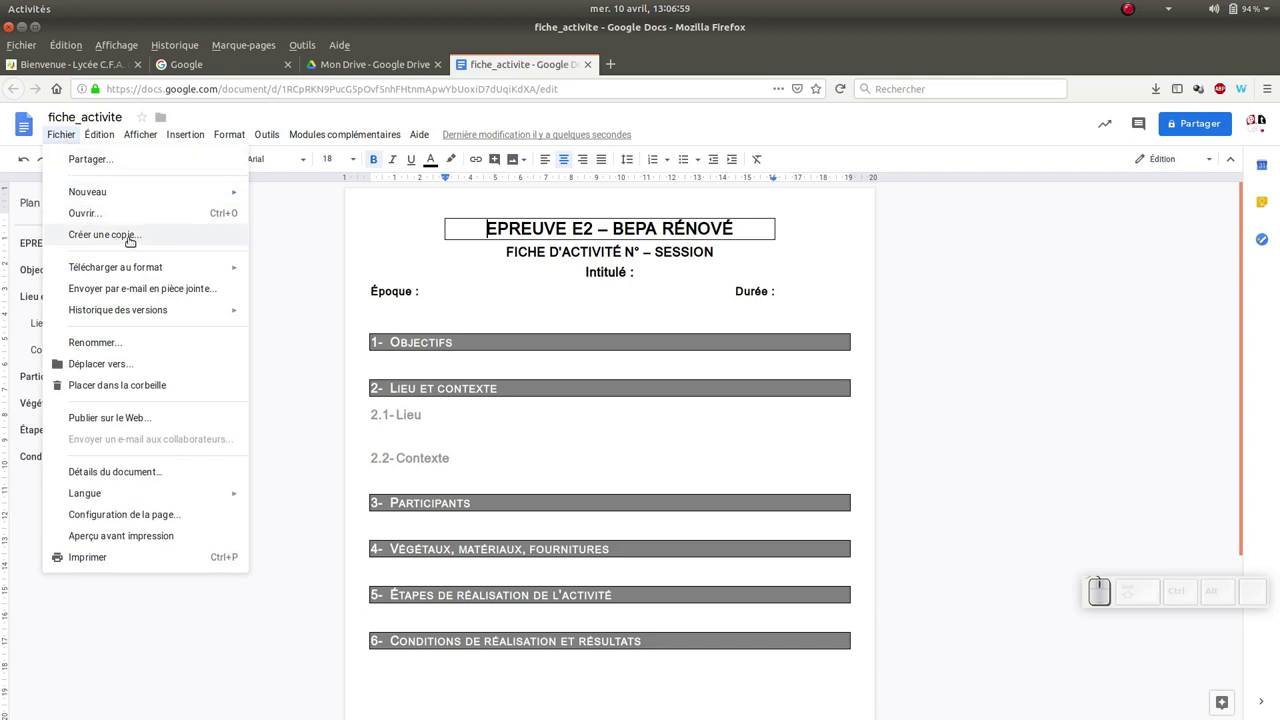
left_click(134, 238)
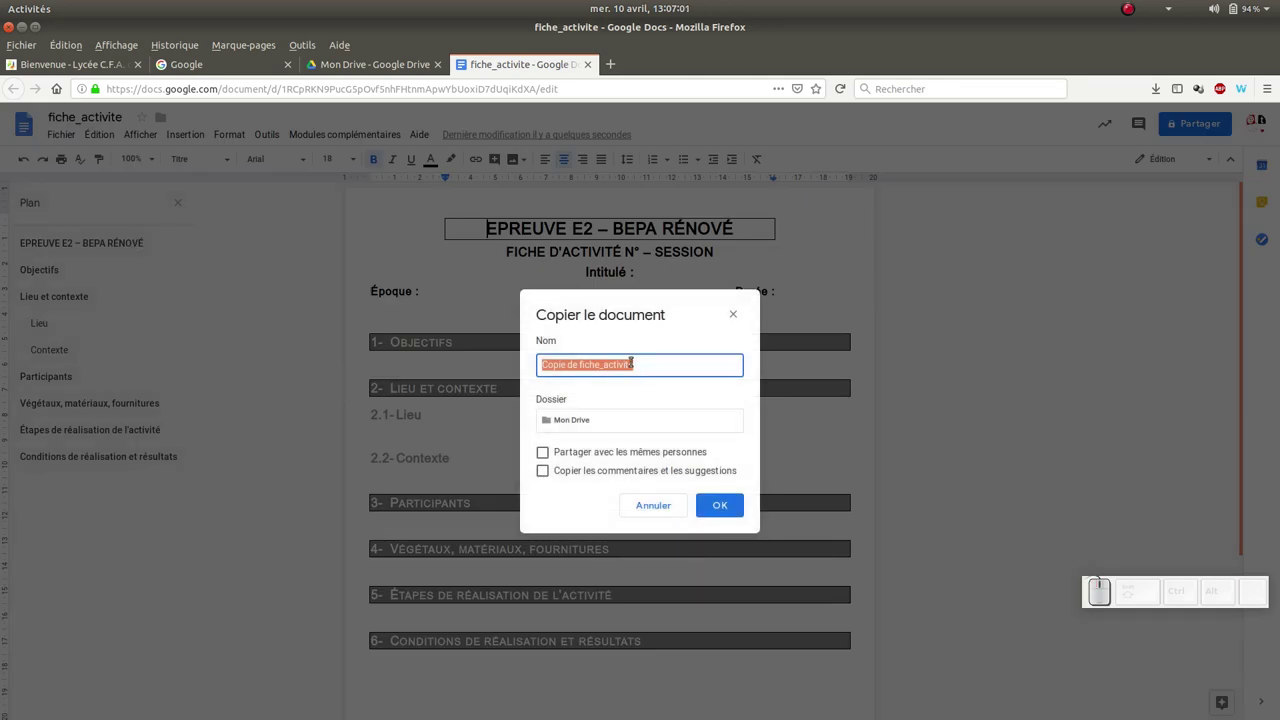
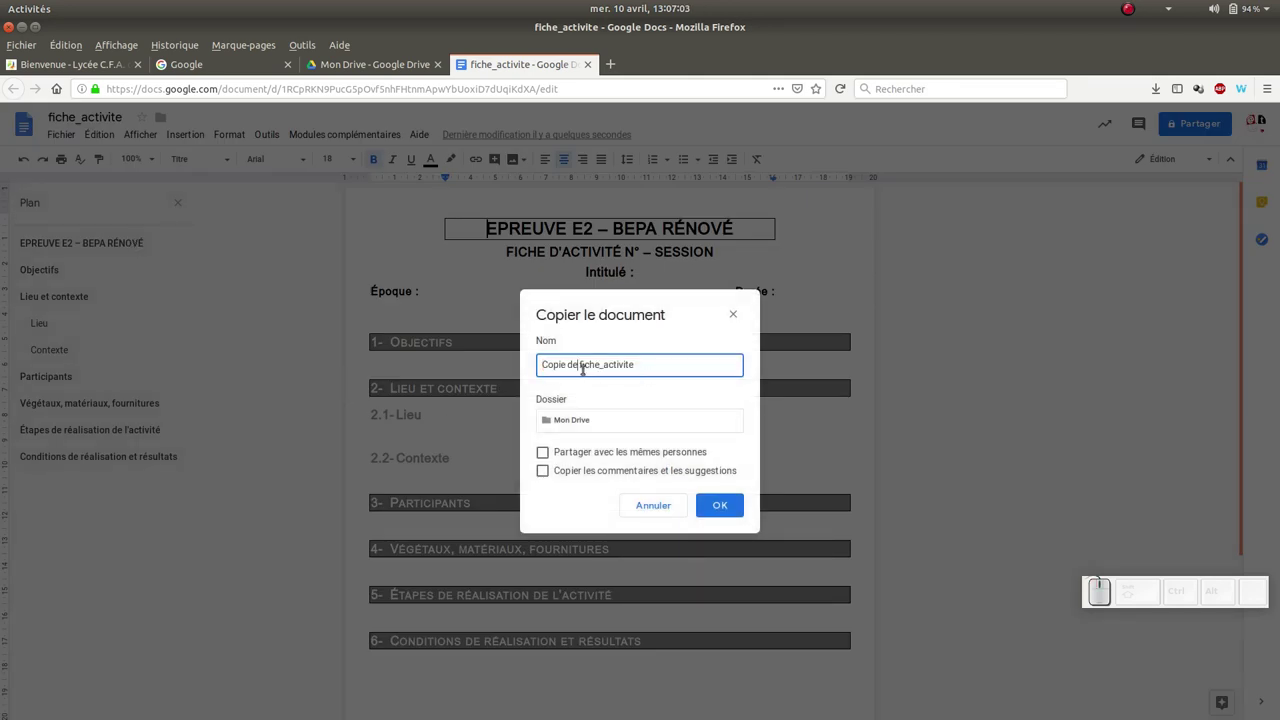
Rename the copy from 'Copie de fiche_activite' toward 'fiche_activite_1_nom'.
key("BackSpace")
key("Delete")
left_click(620, 360)
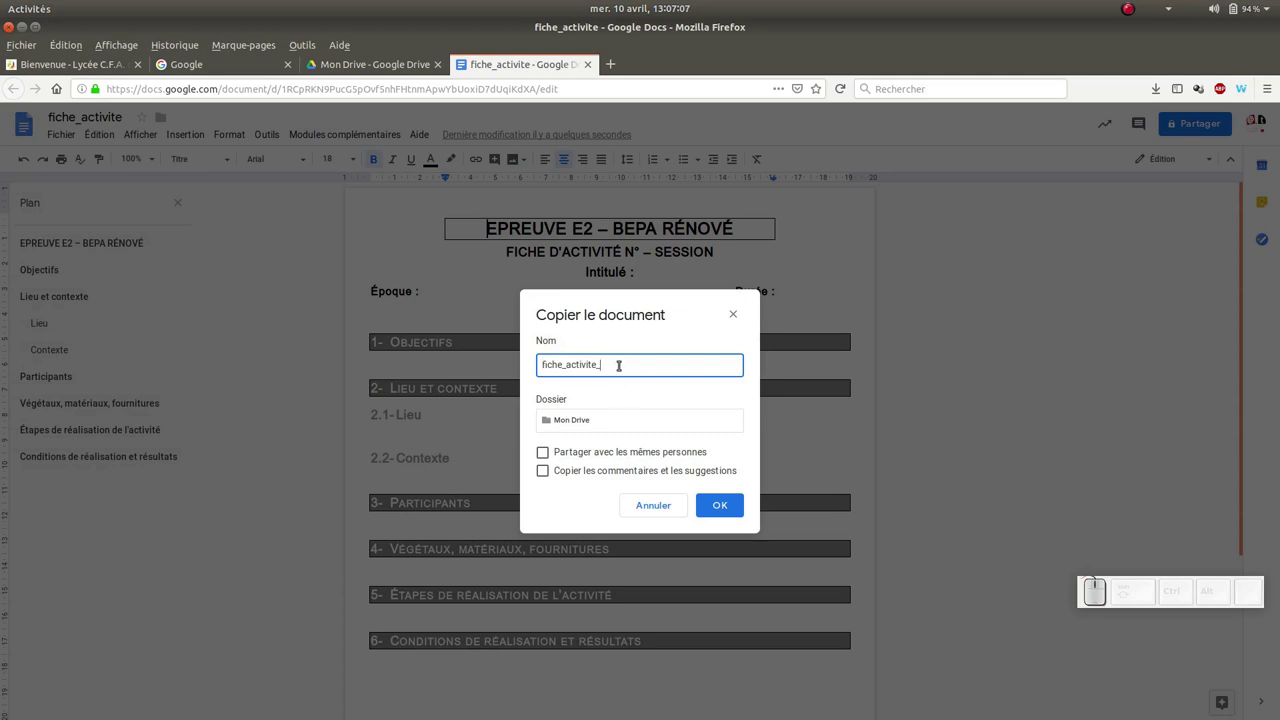
key("KP_1")
key("KP_Decimal")
key("BackSpace")
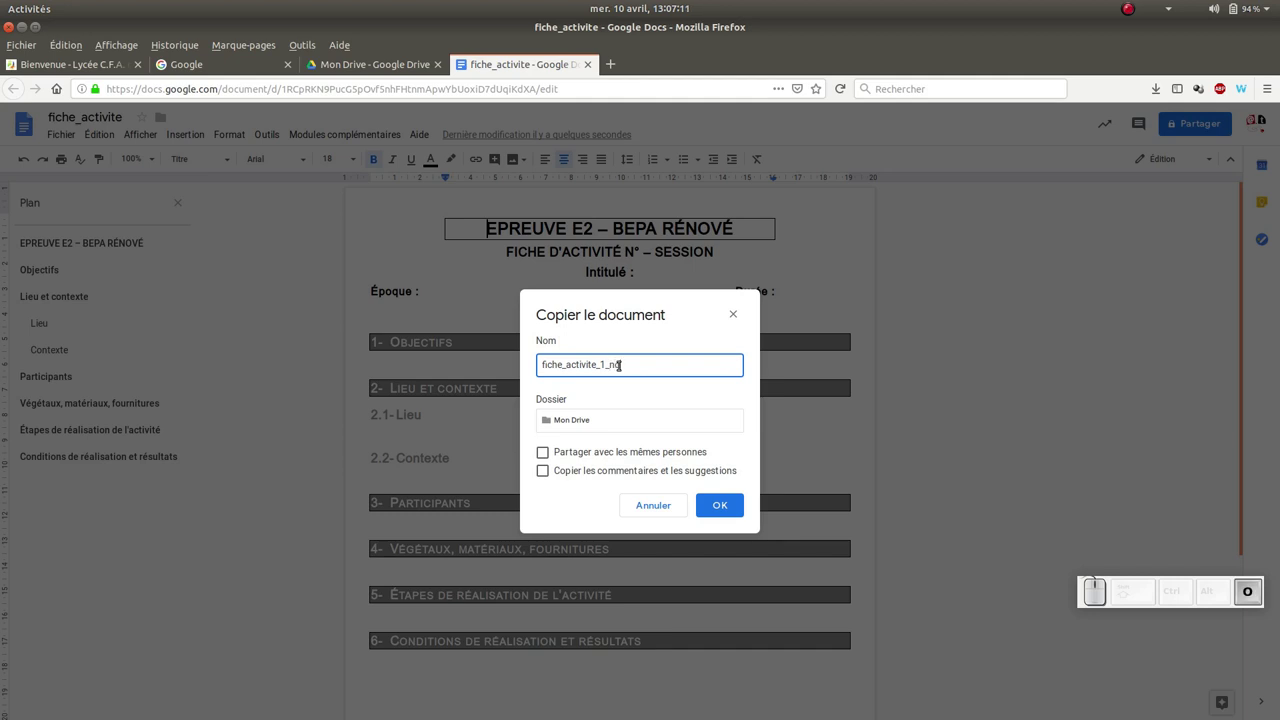
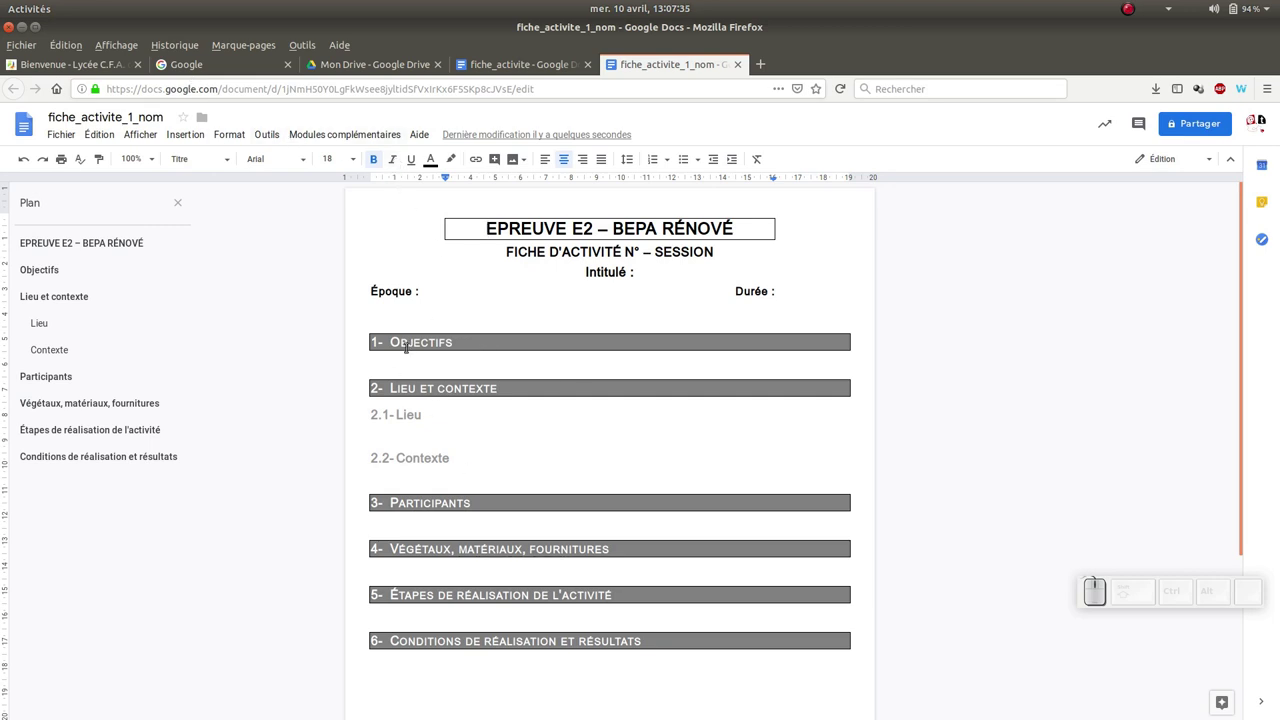
Enter the year 2019 after Époque : in the document body.
left_click(438, 291)
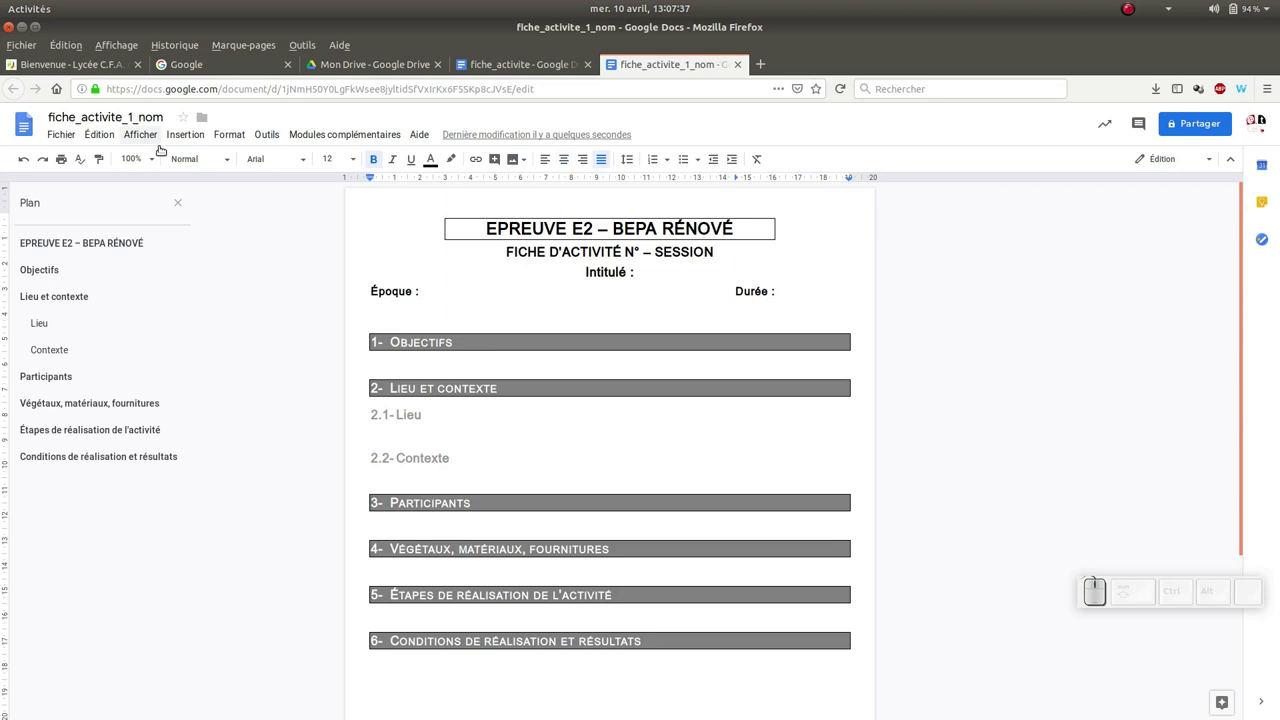
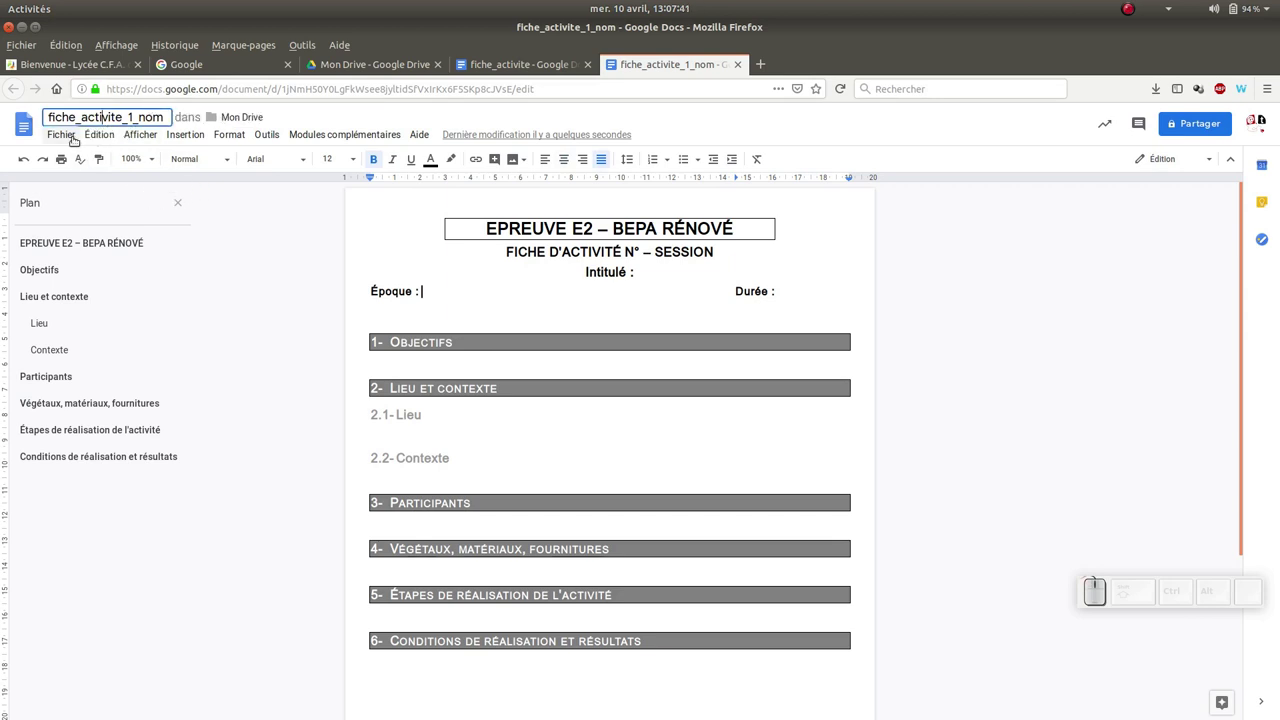
left_click(73, 126)
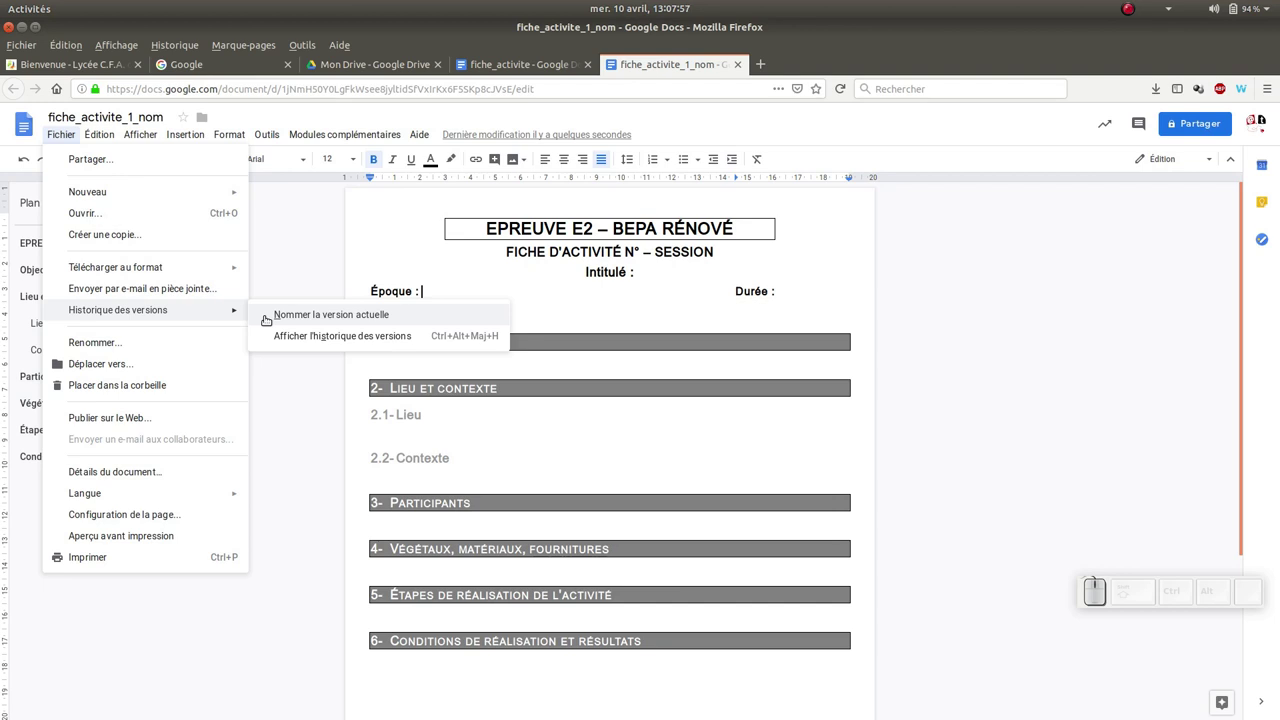
left_click(466, 276)
left_click(462, 291)
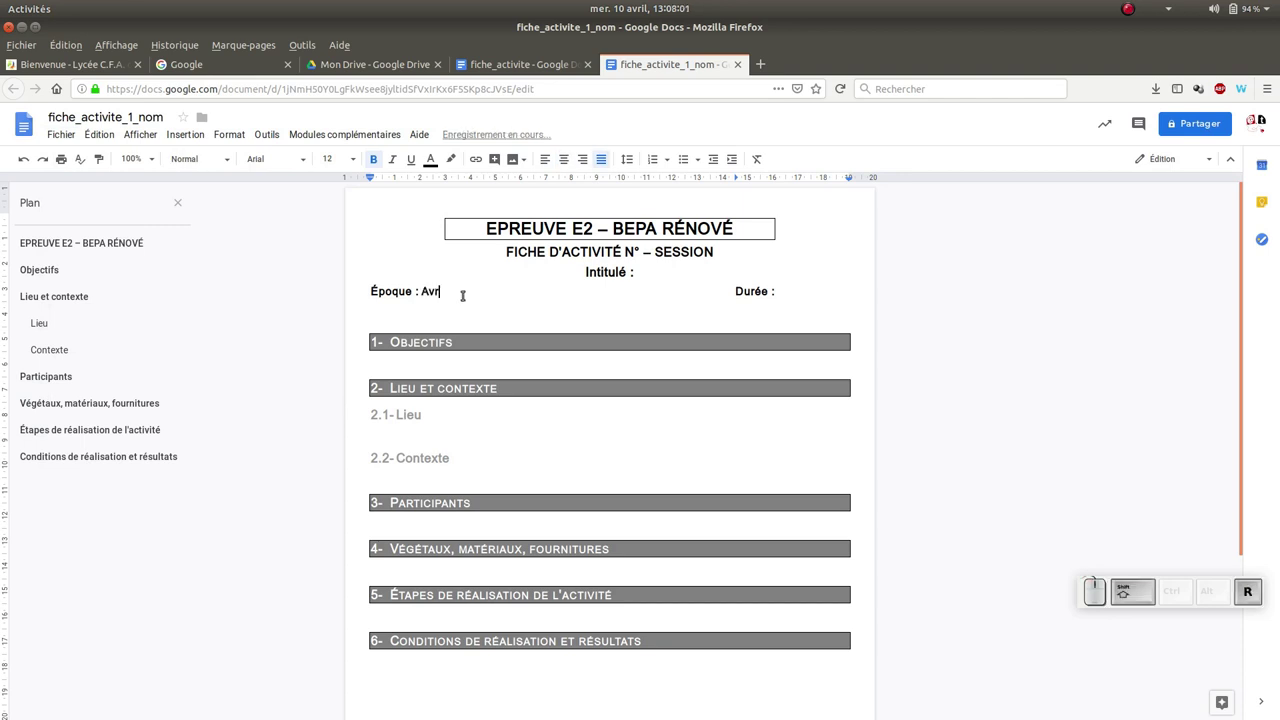
key("shift+space")
key("KP_2")
key("KP_0")
key("KP_1")
key("KP_9")
Complete Durée as '2 semaines' and save the current version as 'eleve'.
left_click(796, 289)
key("space")
key("KP_2")
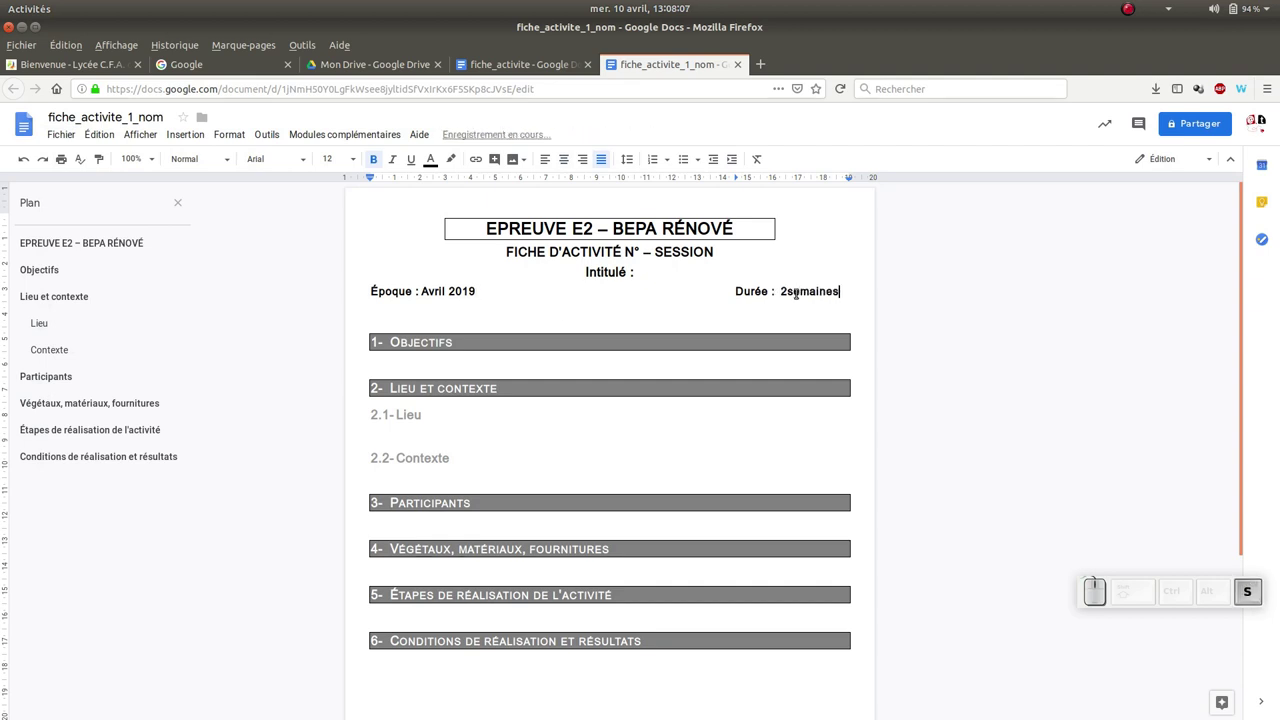
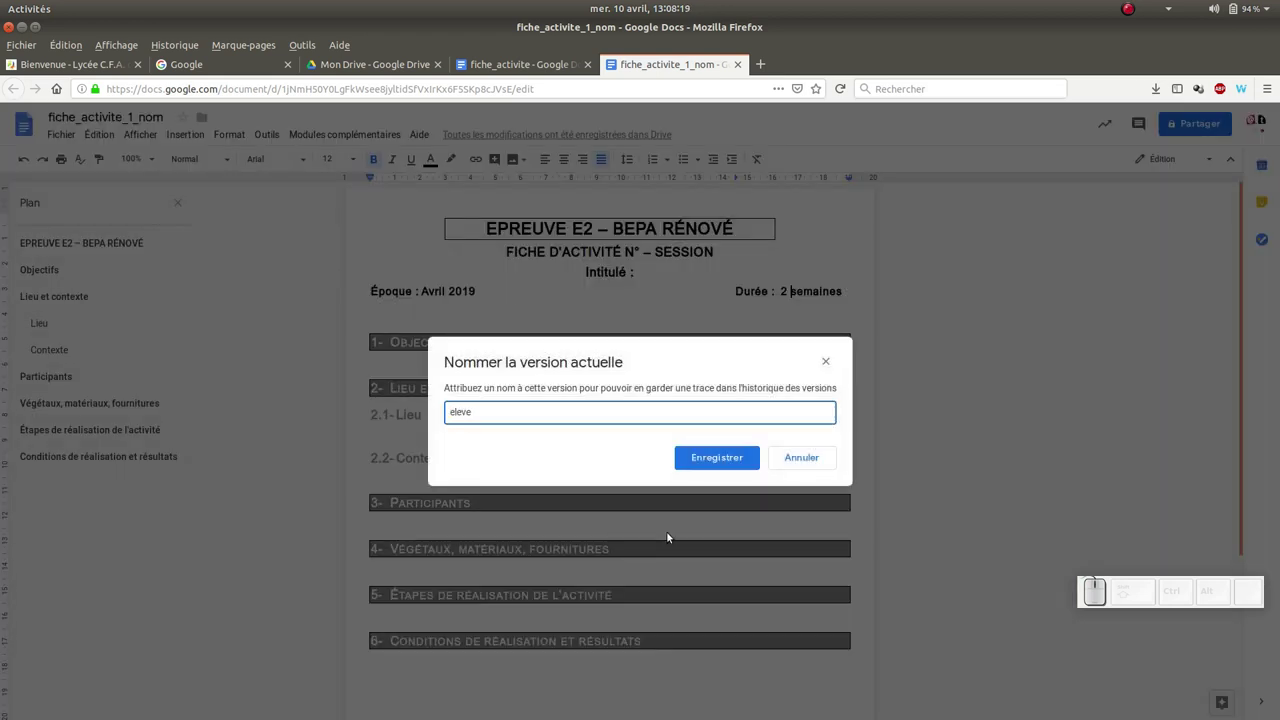
left_click(712, 456)
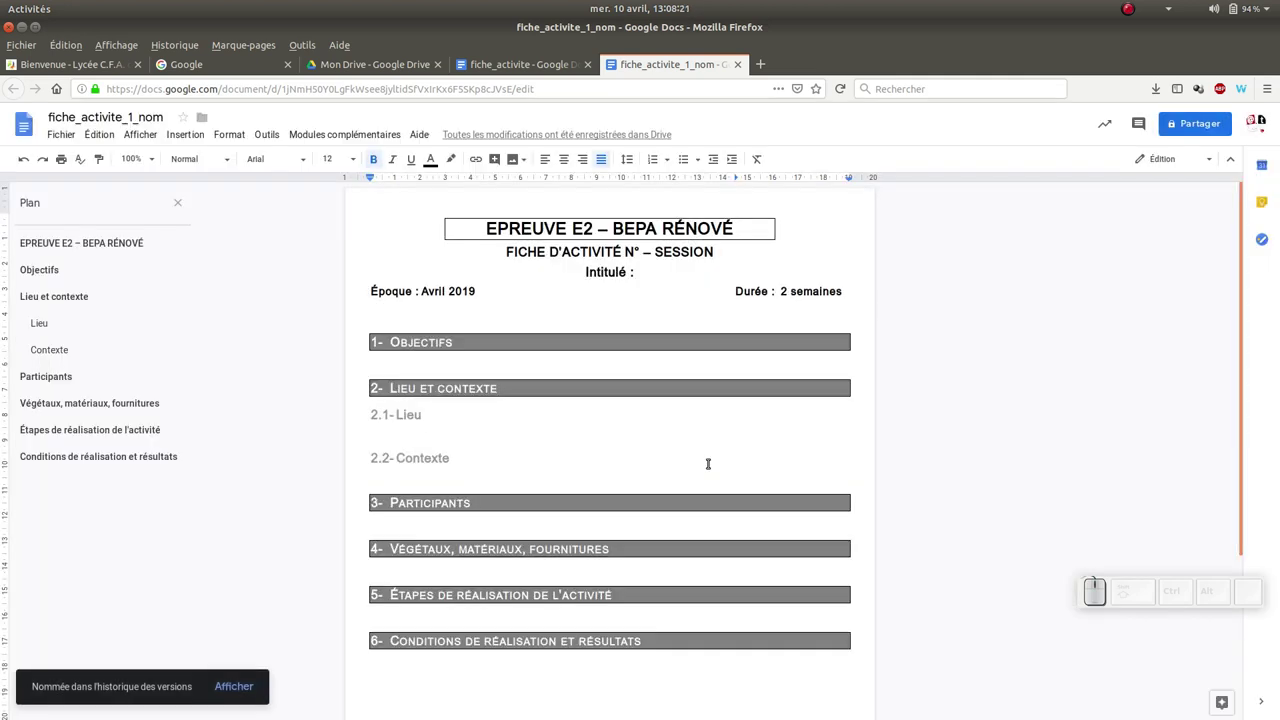
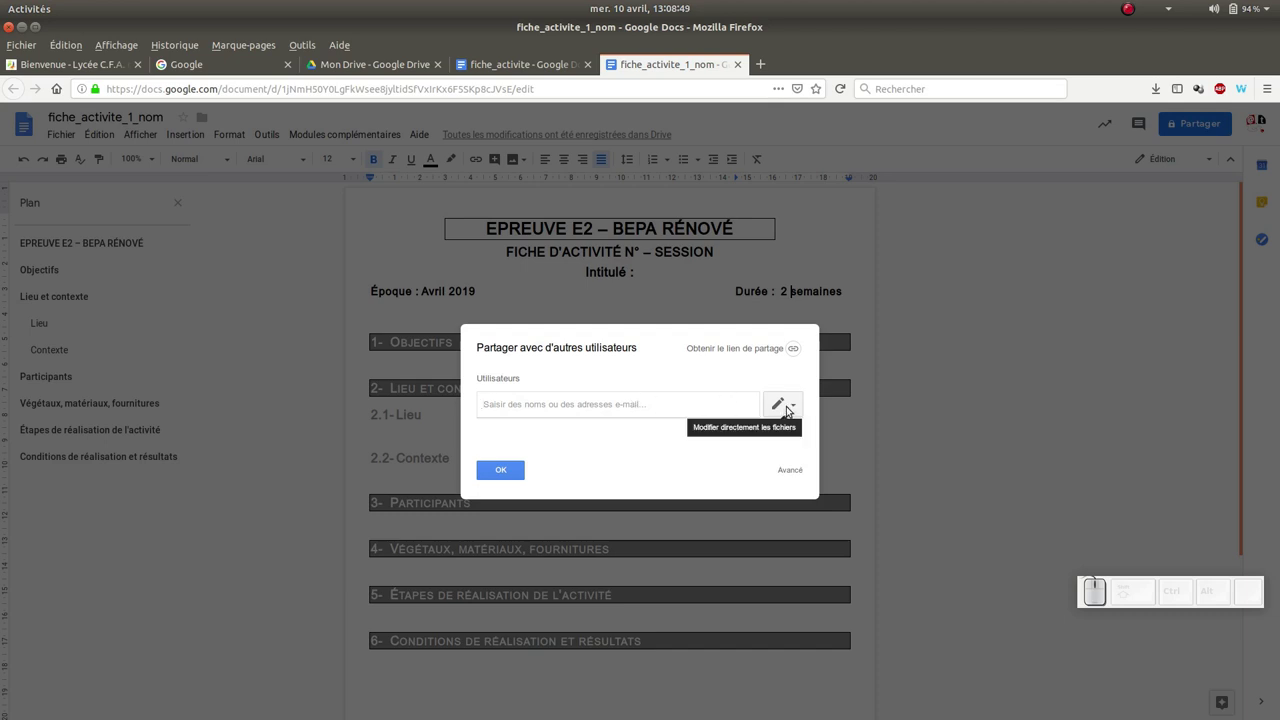
left_click(797, 409)
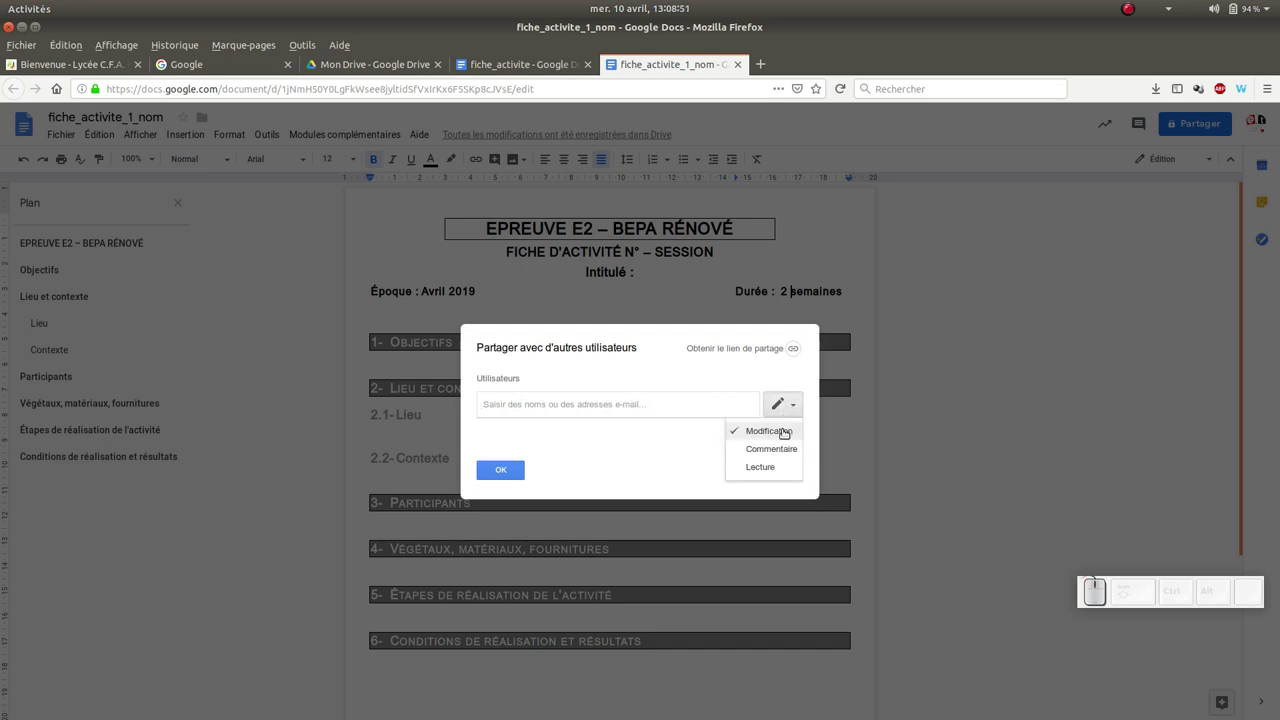
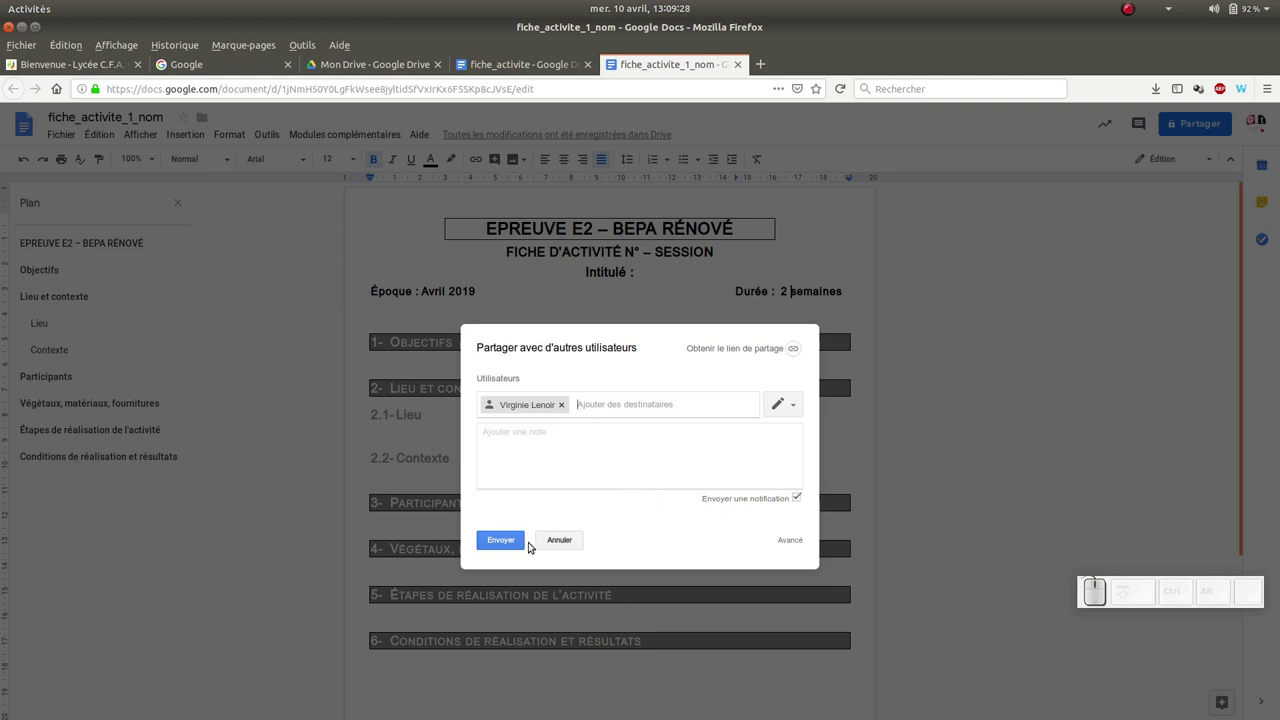
left_click(522, 538)
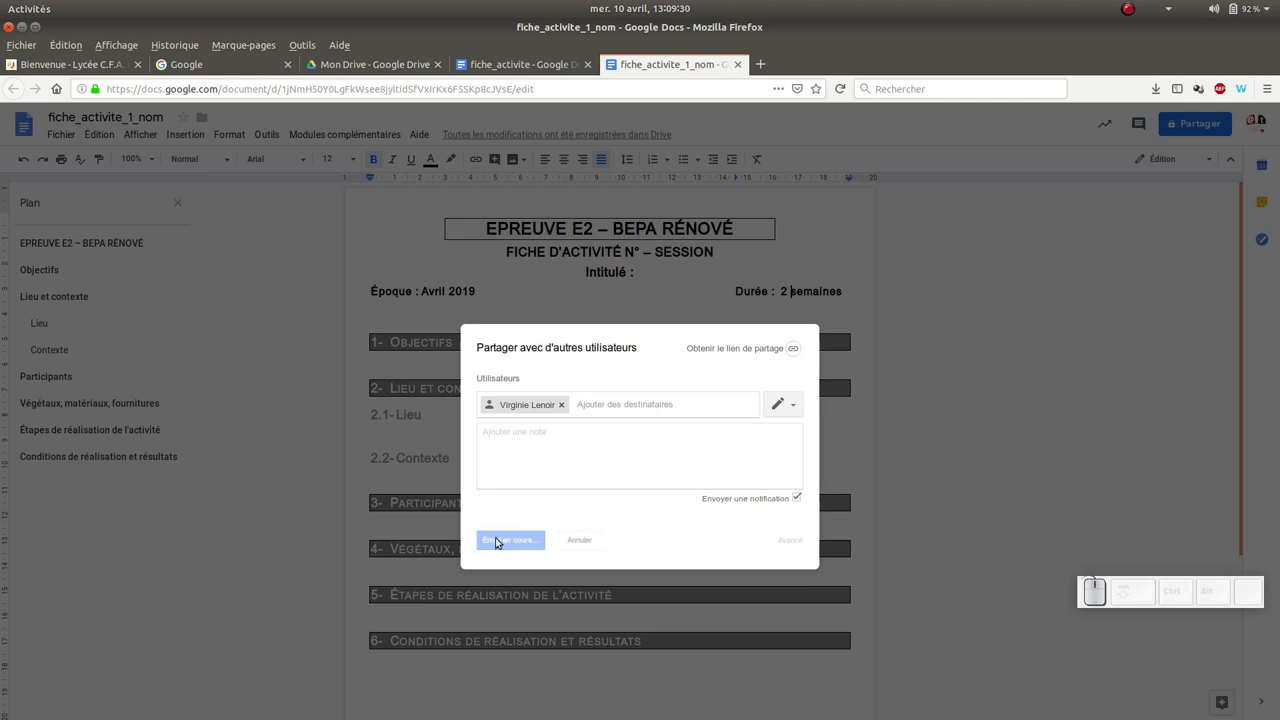
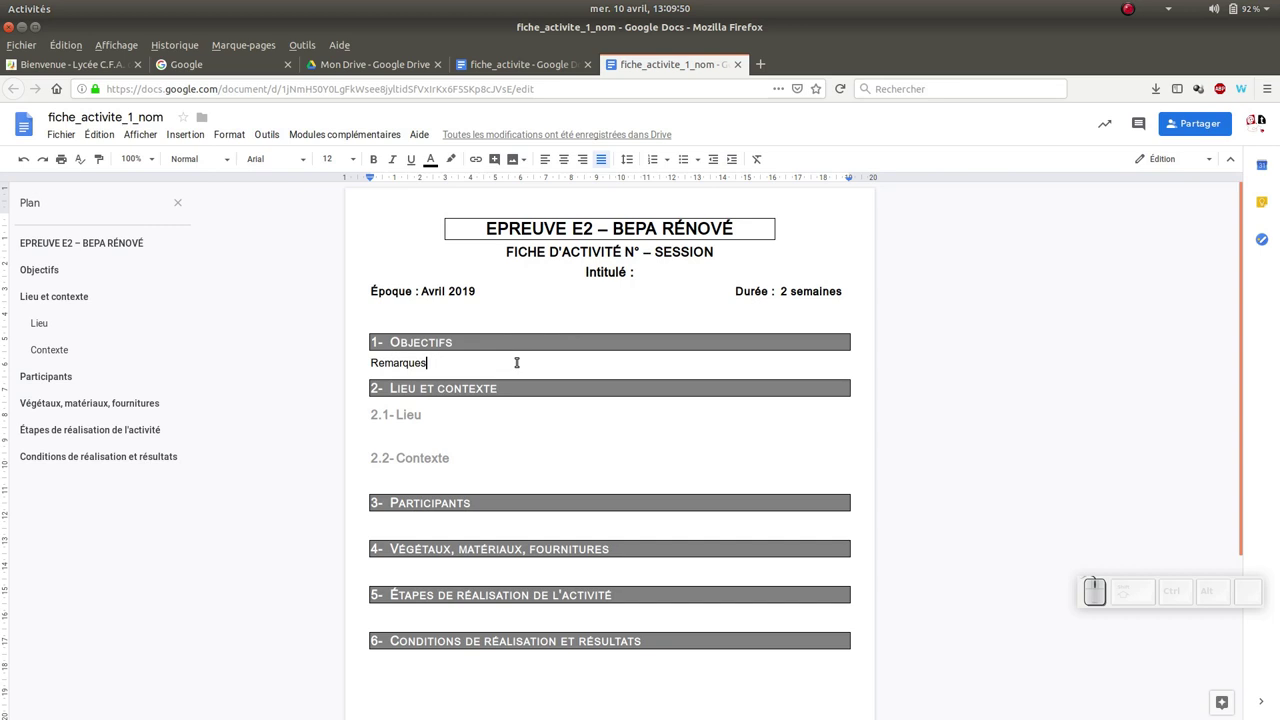
Select 'Époque : Avril 2019' and start a comment on it with Ctrl+Alt+M.
left_click(177, 130)
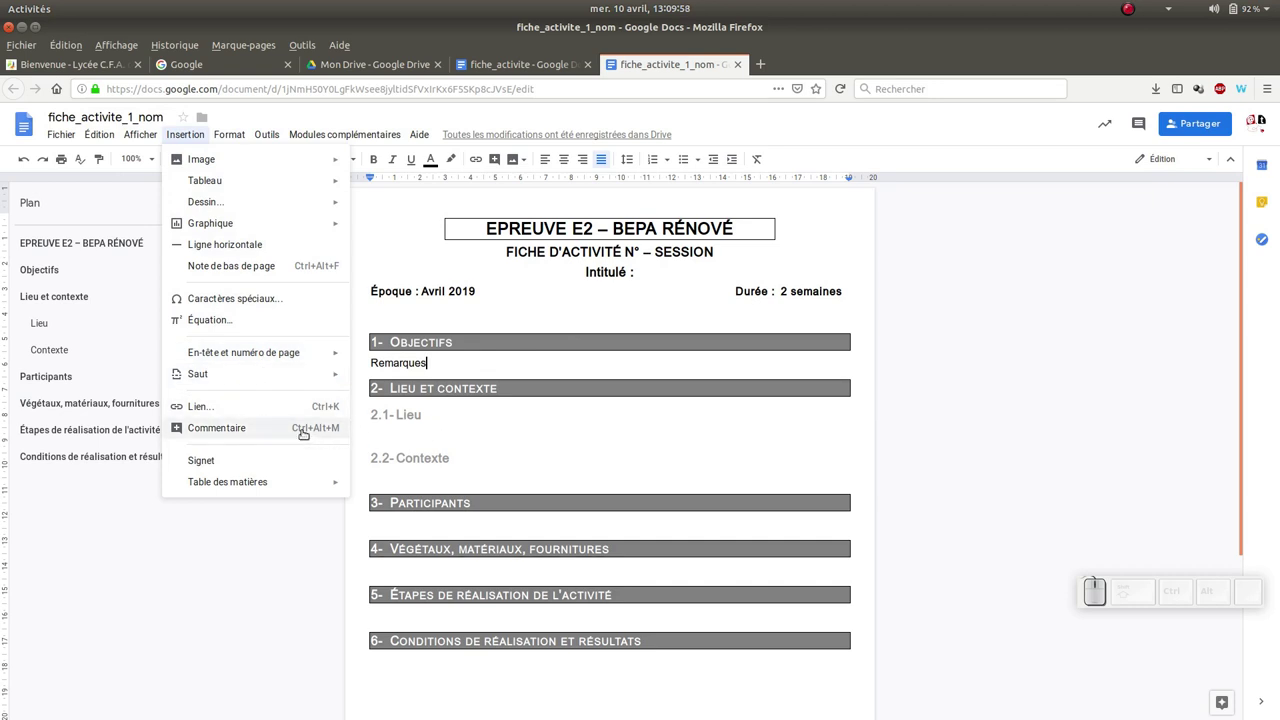
left_click(439, 356)
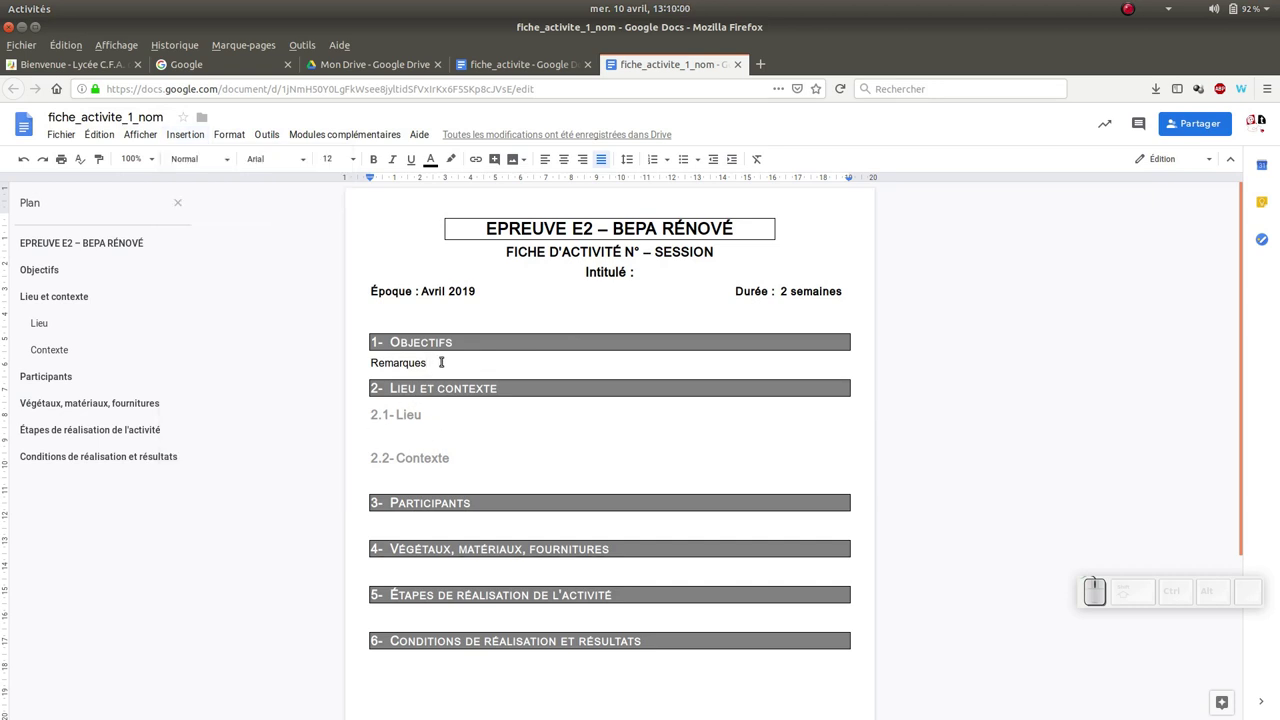
left_click_drag(482, 288, 374, 312)
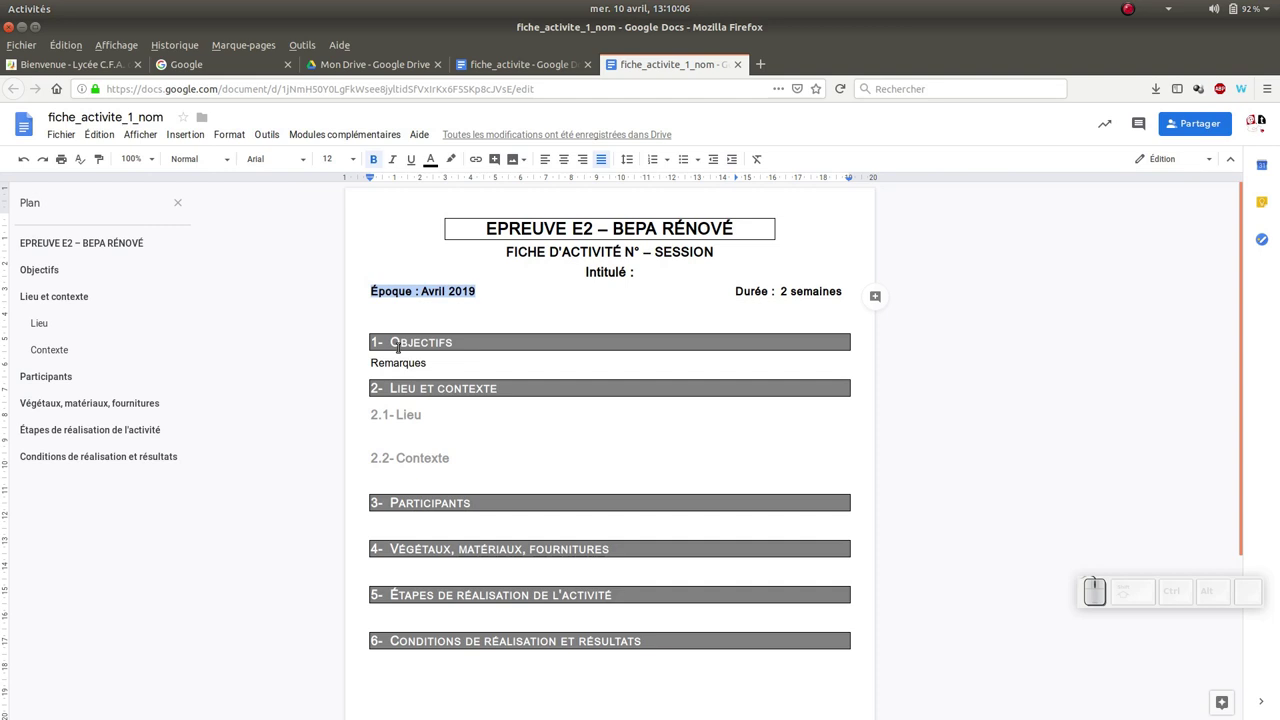
key("ctrl+alt+m")
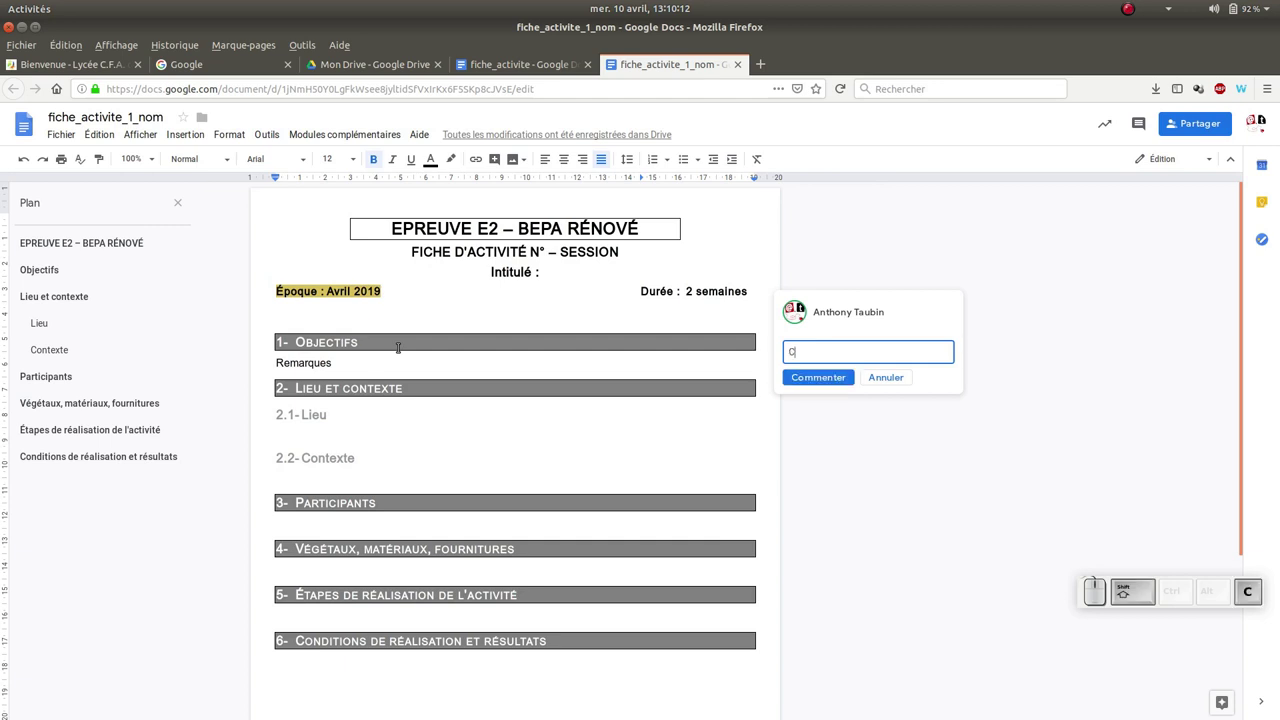
Write the comment "Ce n'est pas la bonne période" and post it.
key("shift+space")
key("shift+space")
key("shift+space")
key("shift+space")
key("shift+space")
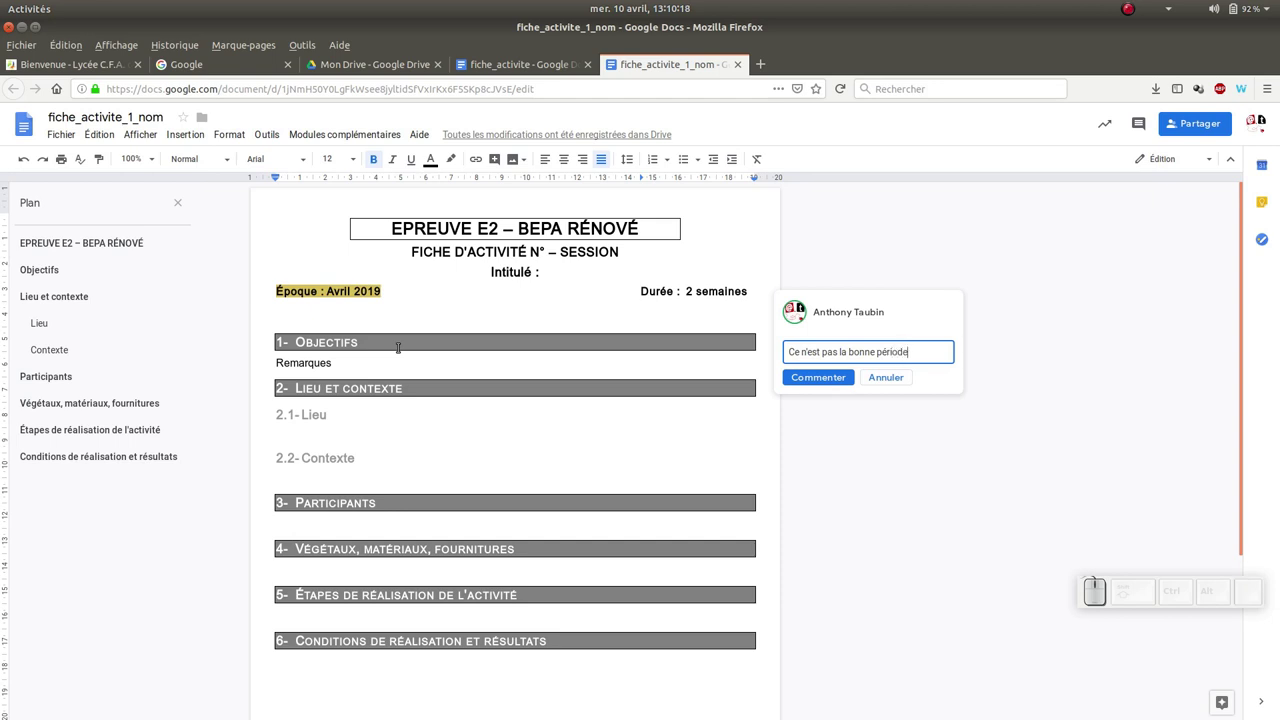
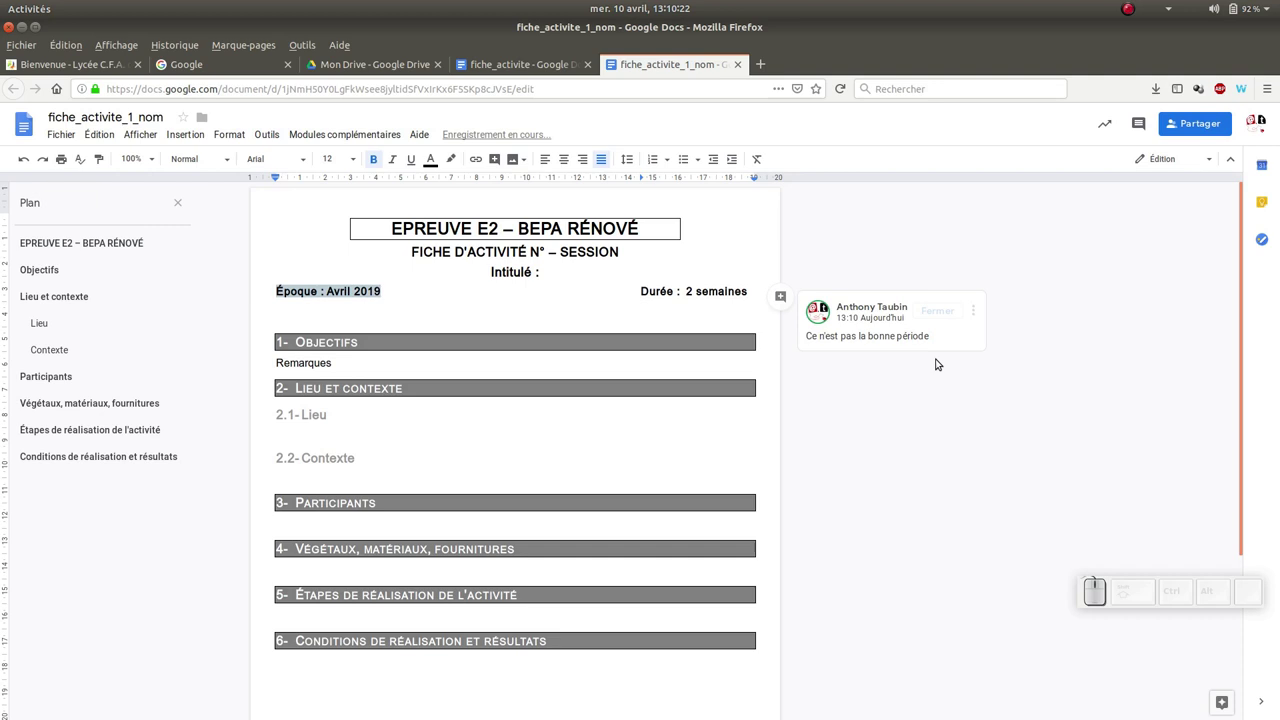
left_click(977, 302)
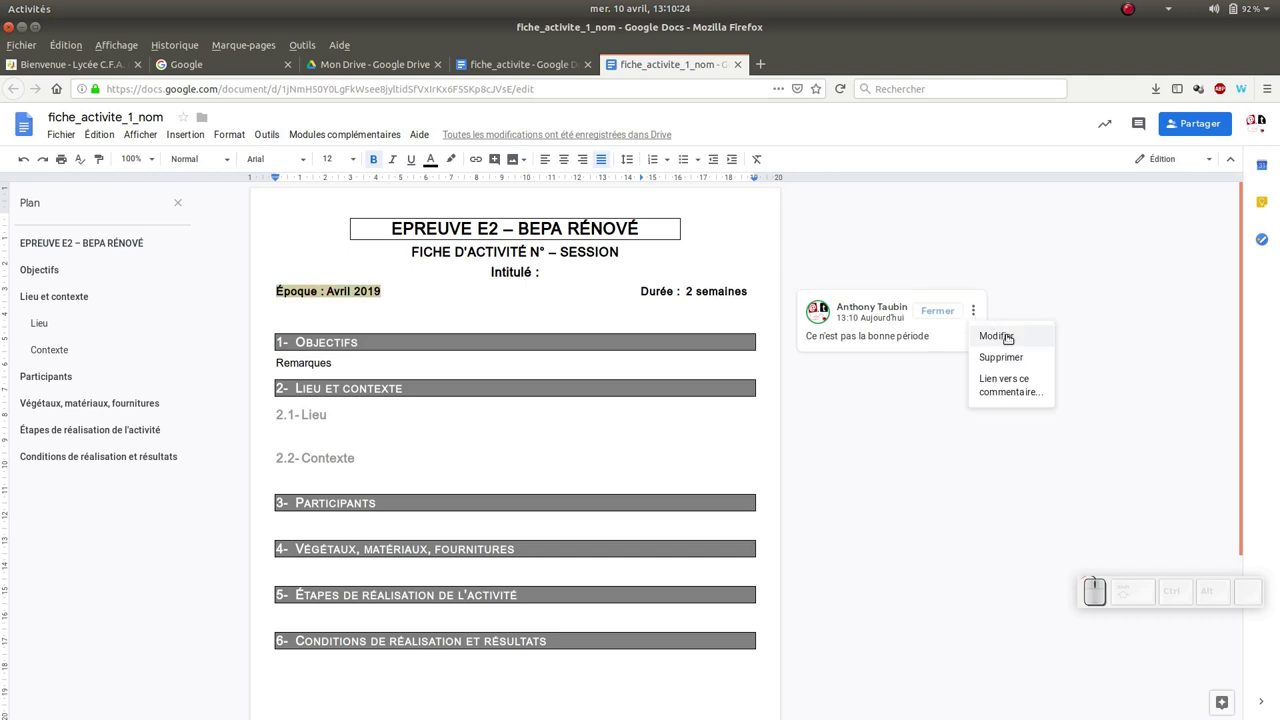
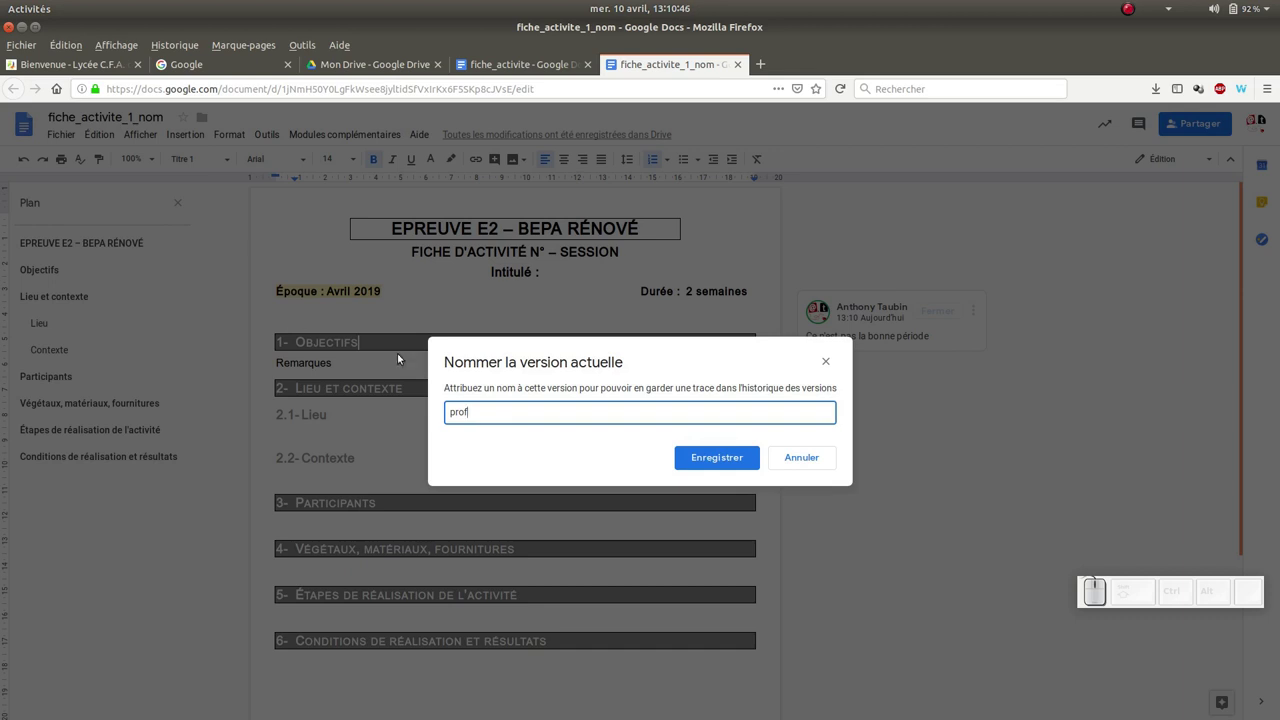
Show the full version history, preview 'eleve', then return to the 'prof' version.
left_click_drag(712, 458, 151, 134)
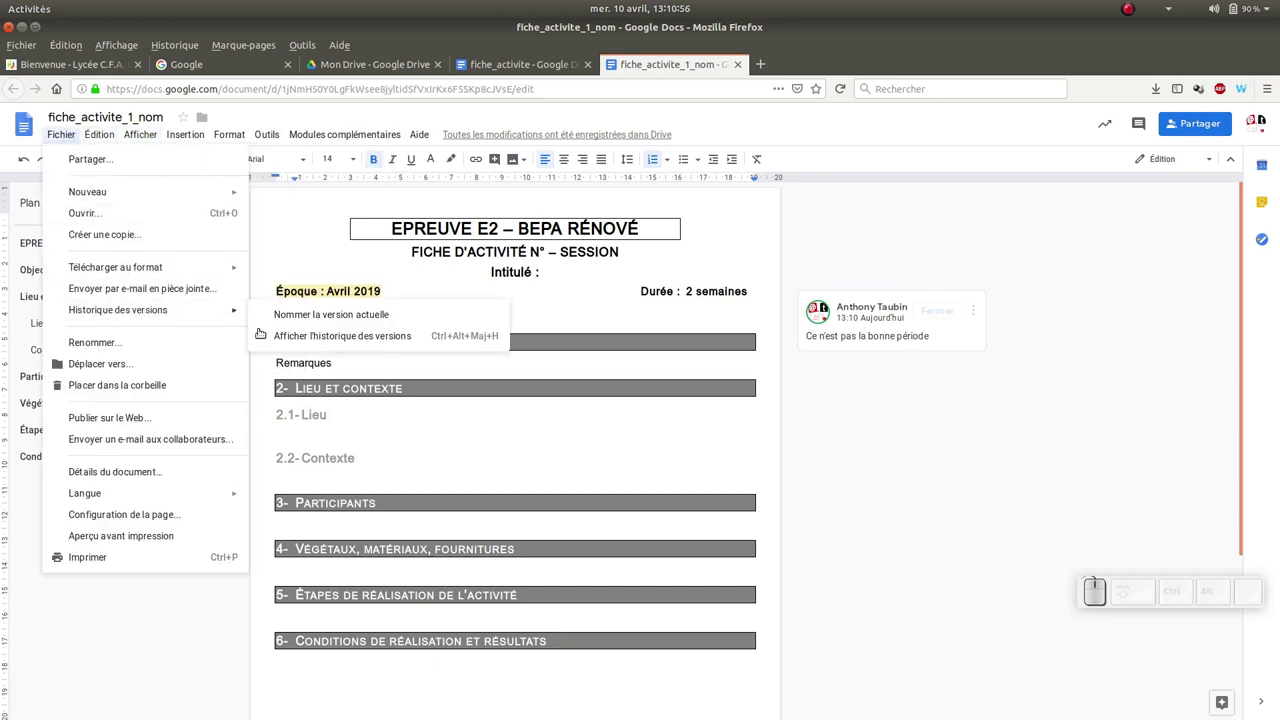
left_click(314, 336)
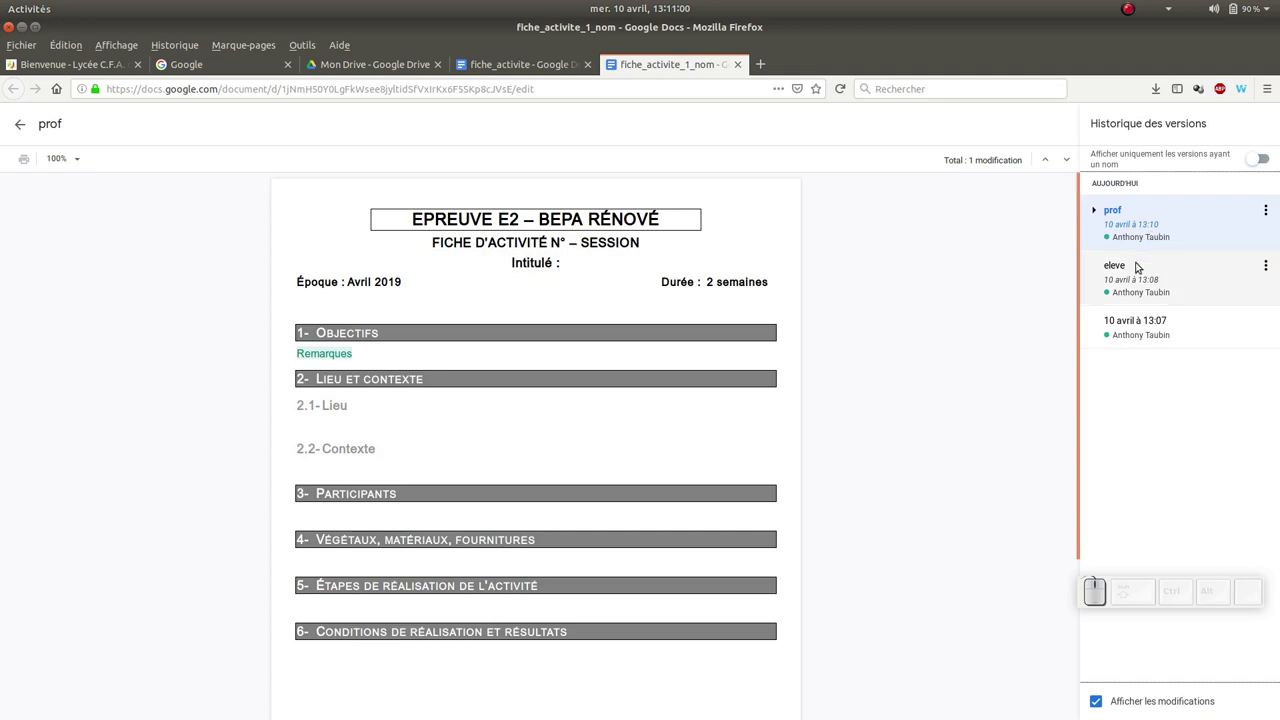
left_click(1137, 273)
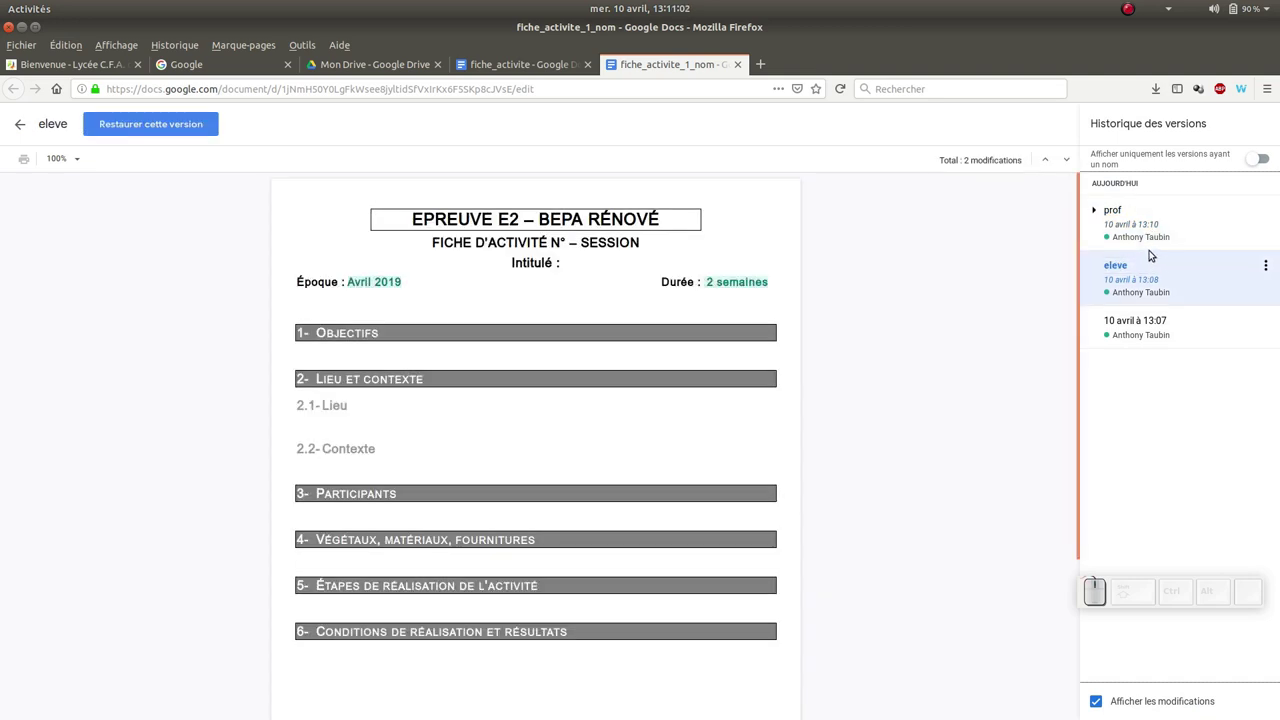
left_click(1151, 233)
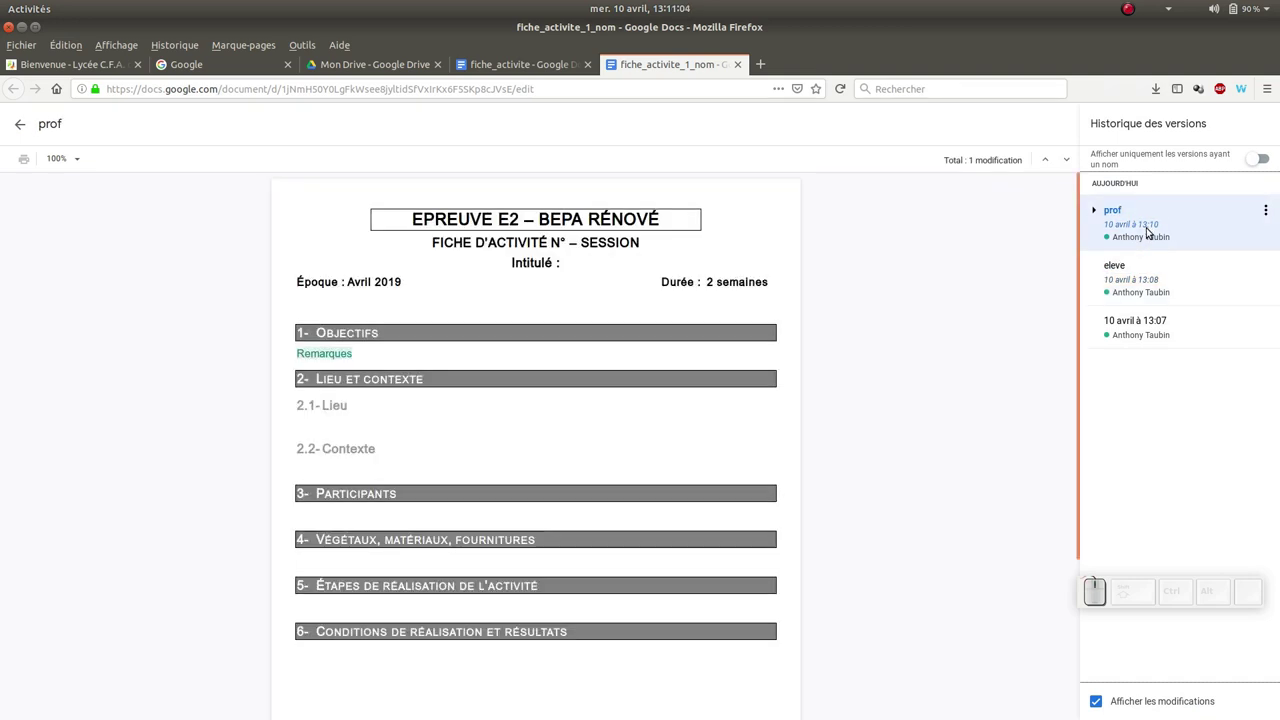